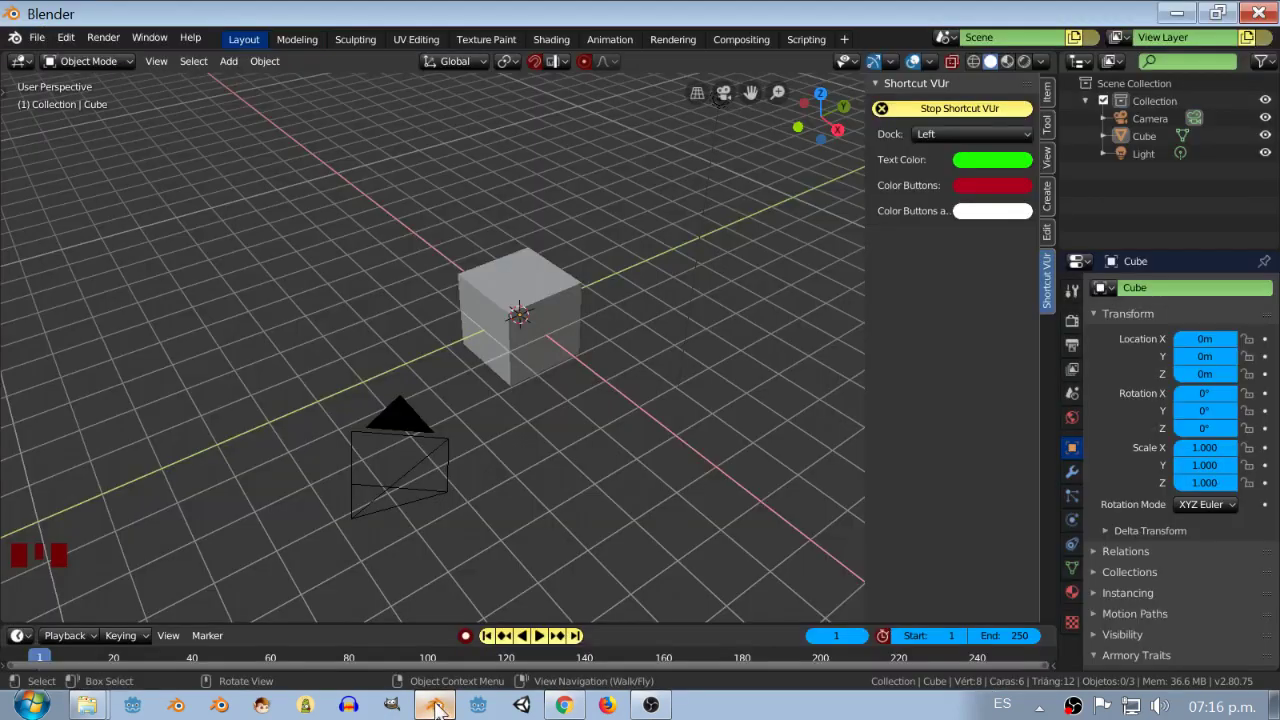
- Navigate around the default scene and select the cube
scroll(down, 3)
drag(639, 382, 90, 559)
click(90, 559)
right_click(134, 459)
middle_click(128, 580)
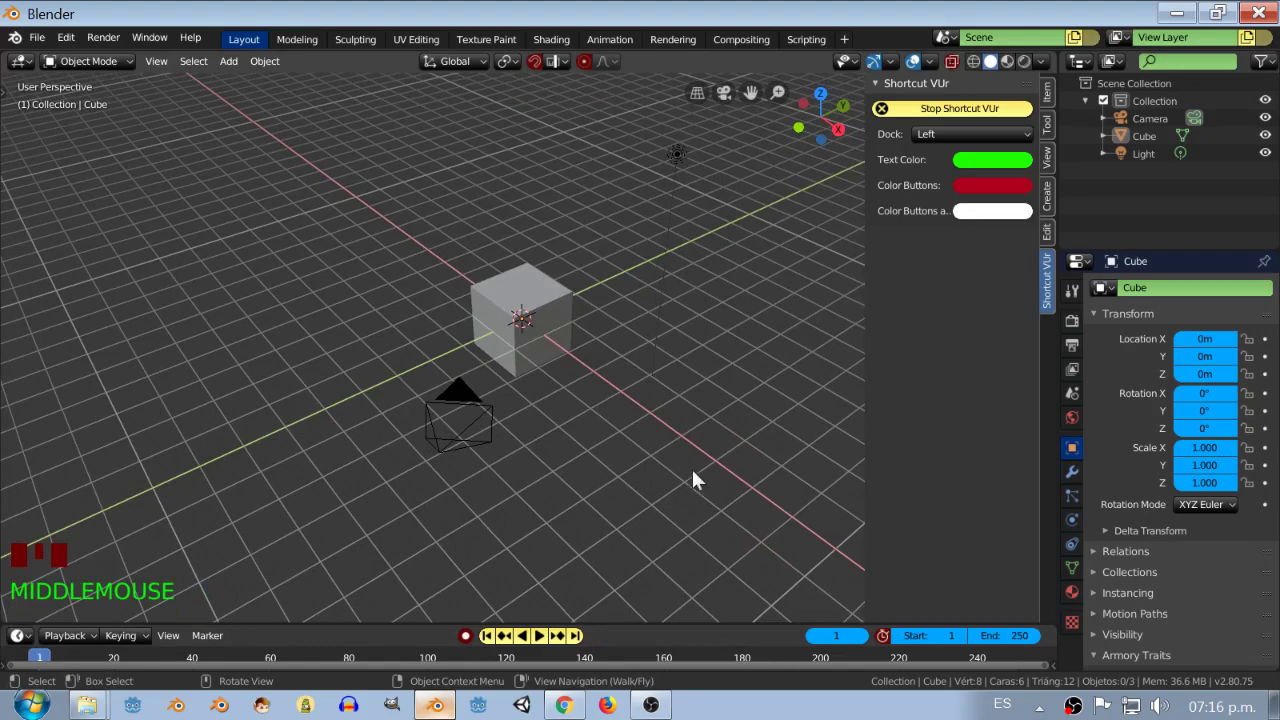
drag(706, 479, 265, 412)
click(265, 412)
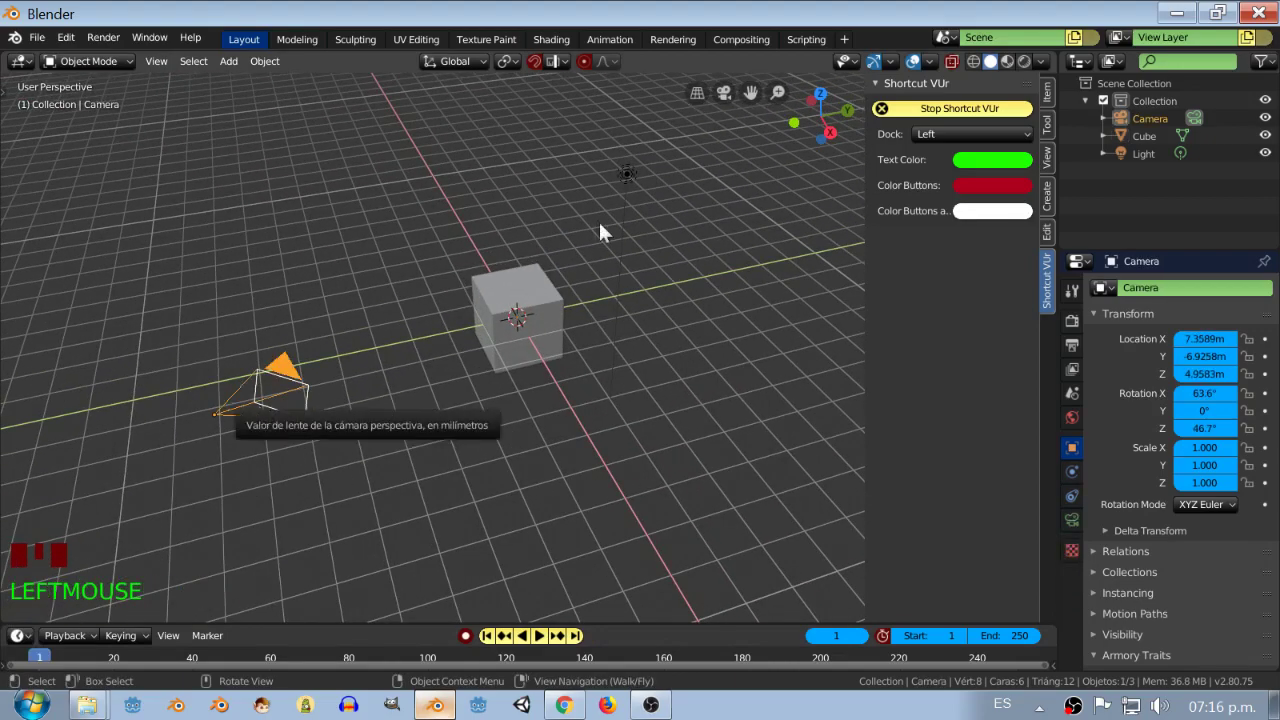
click(635, 178)
click(565, 314)
drag(557, 431, 616, 410)
- Show the sidebar Item transform values for the cube, ready to scale it 10, 10, 0.5
key(n)
key(n)
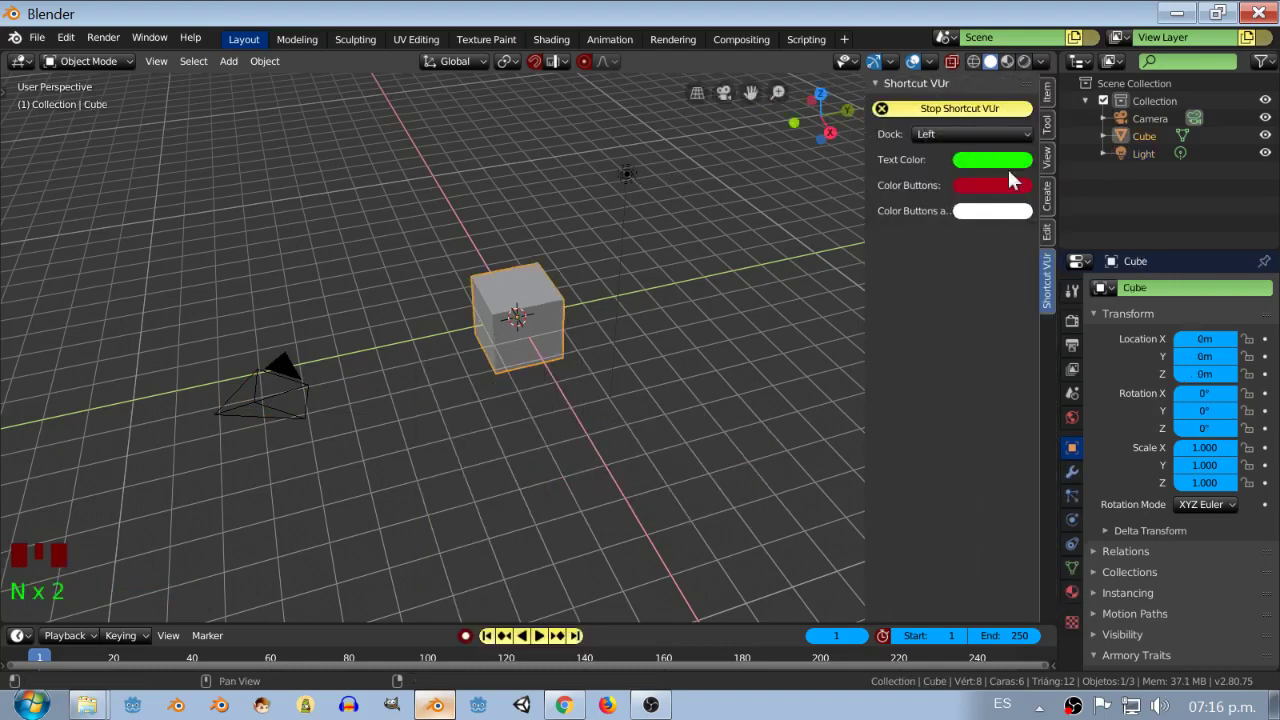
click(1047, 99)
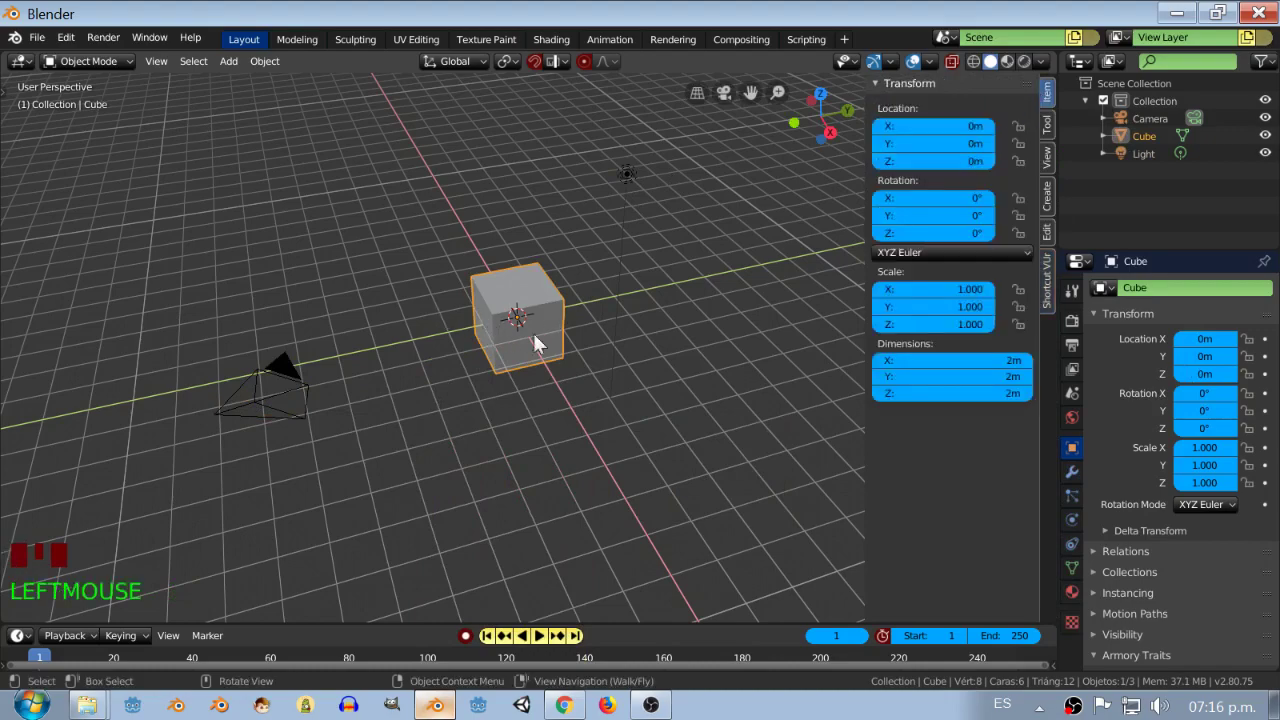
drag(503, 408, 482, 427)
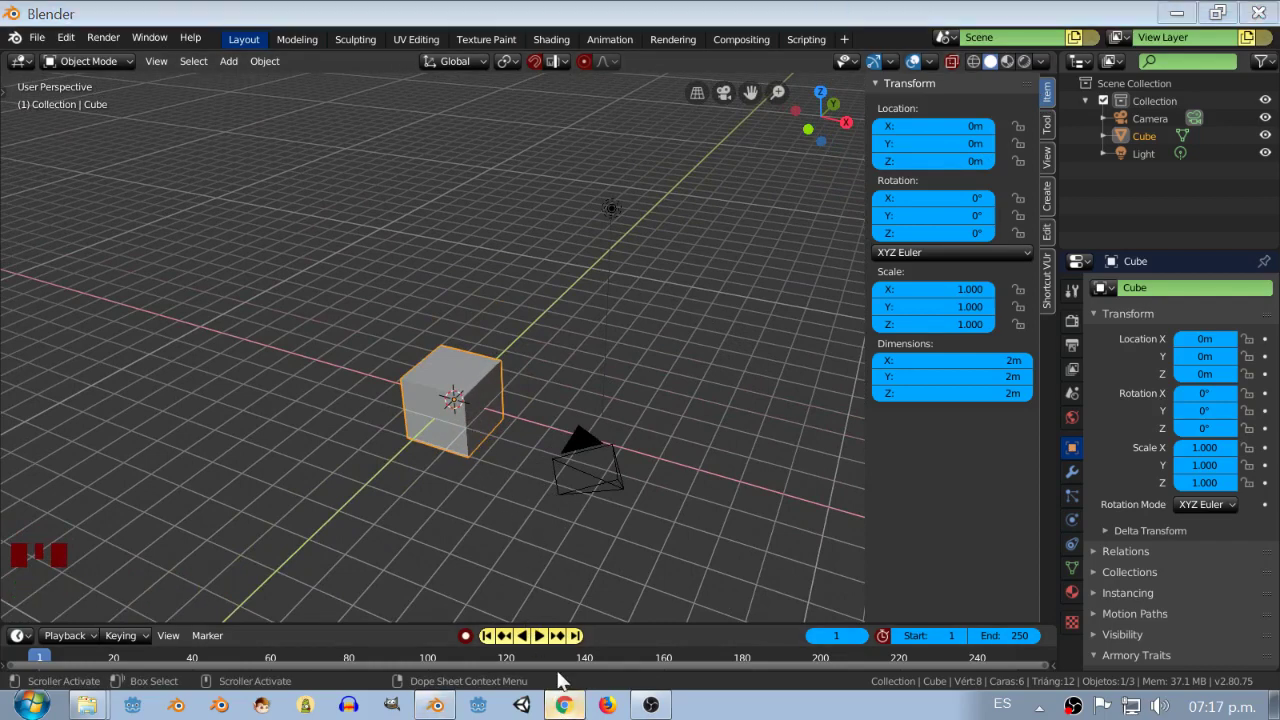
drag(486, 440, 498, 412)
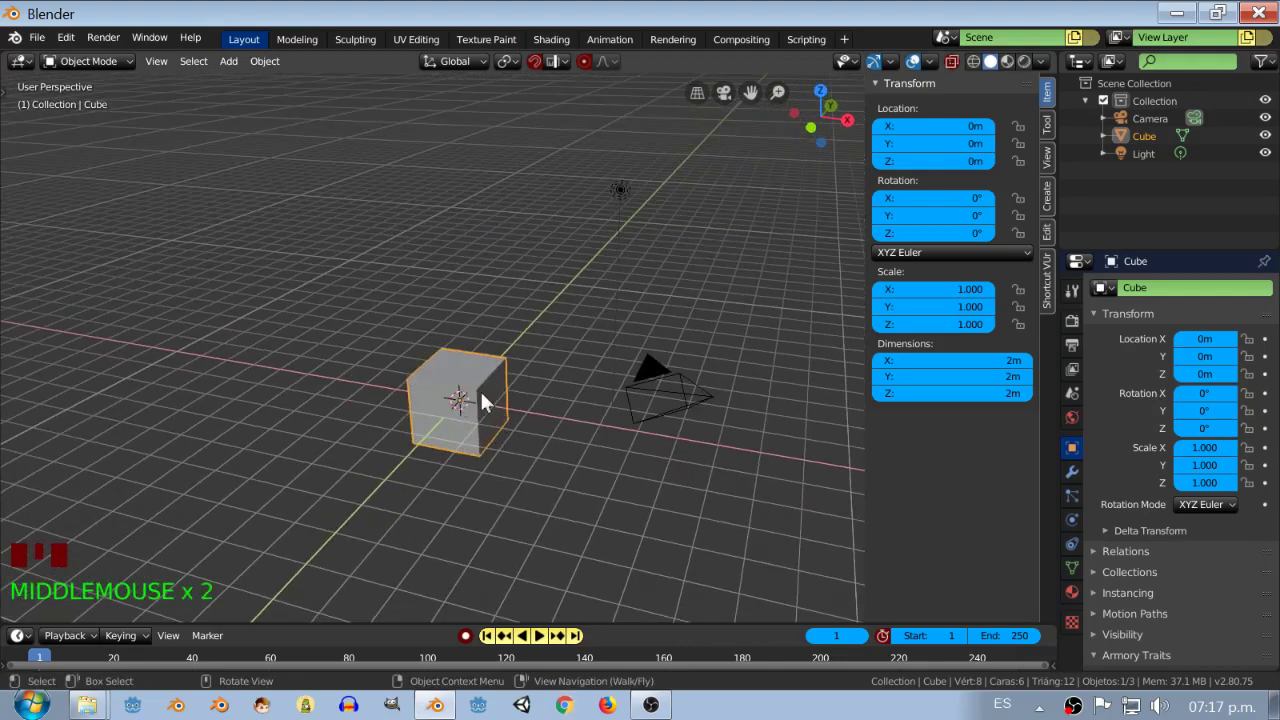
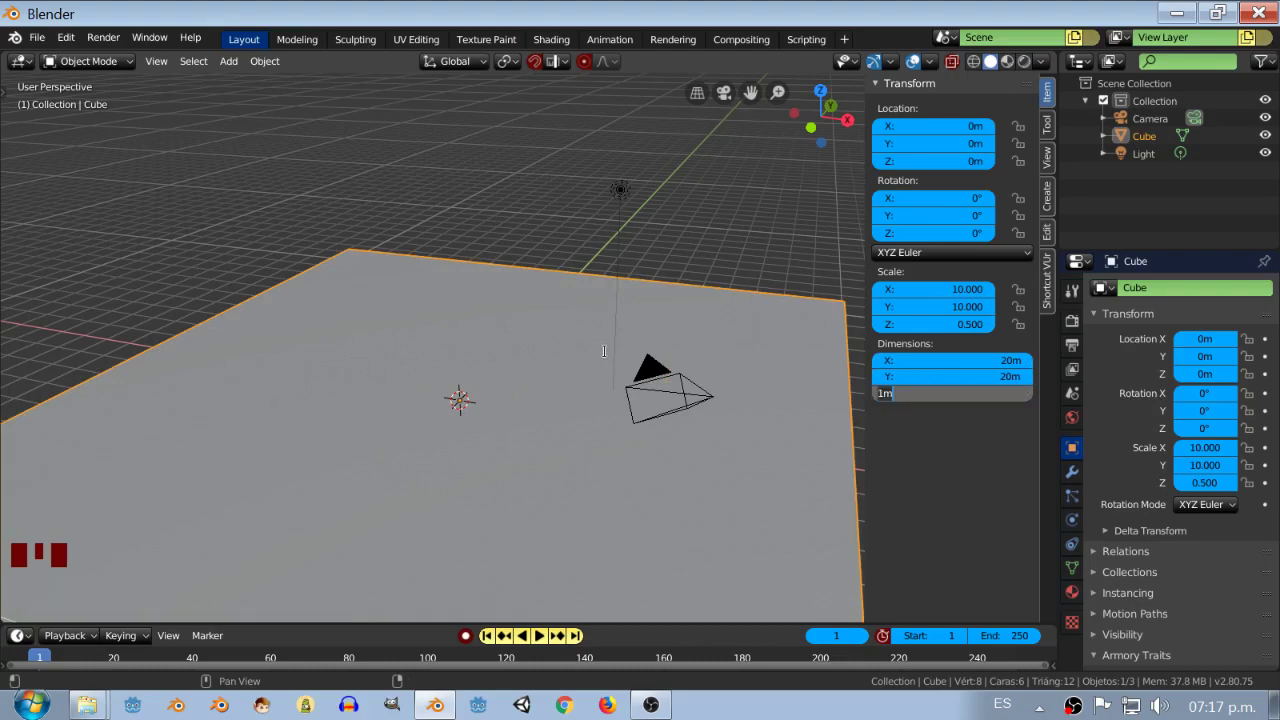
scroll(down, 3)
drag(360, 326, 1057, 349)
key(n)
key(n)
key(n)
key(n)
key(n)
drag(649, 412, 656, 426)
key(Tab)
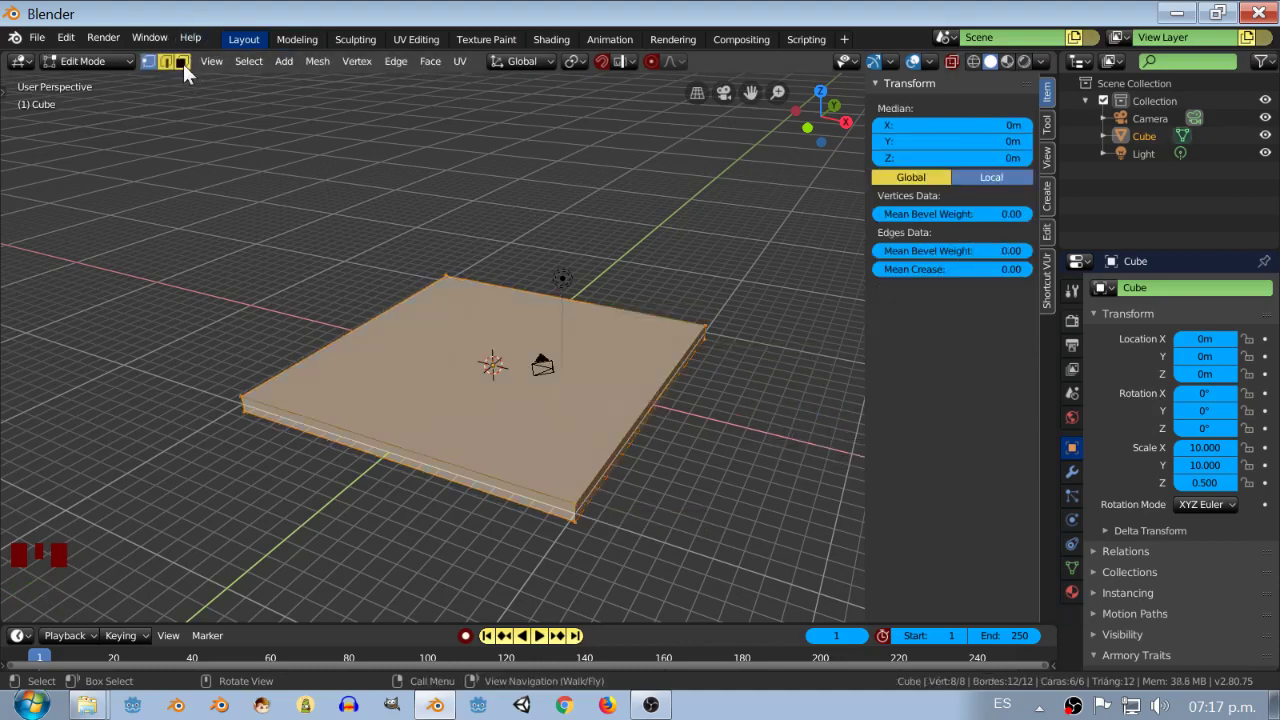
- Switch to face select and begin extruding the slab's top face into walls
click(190, 71)
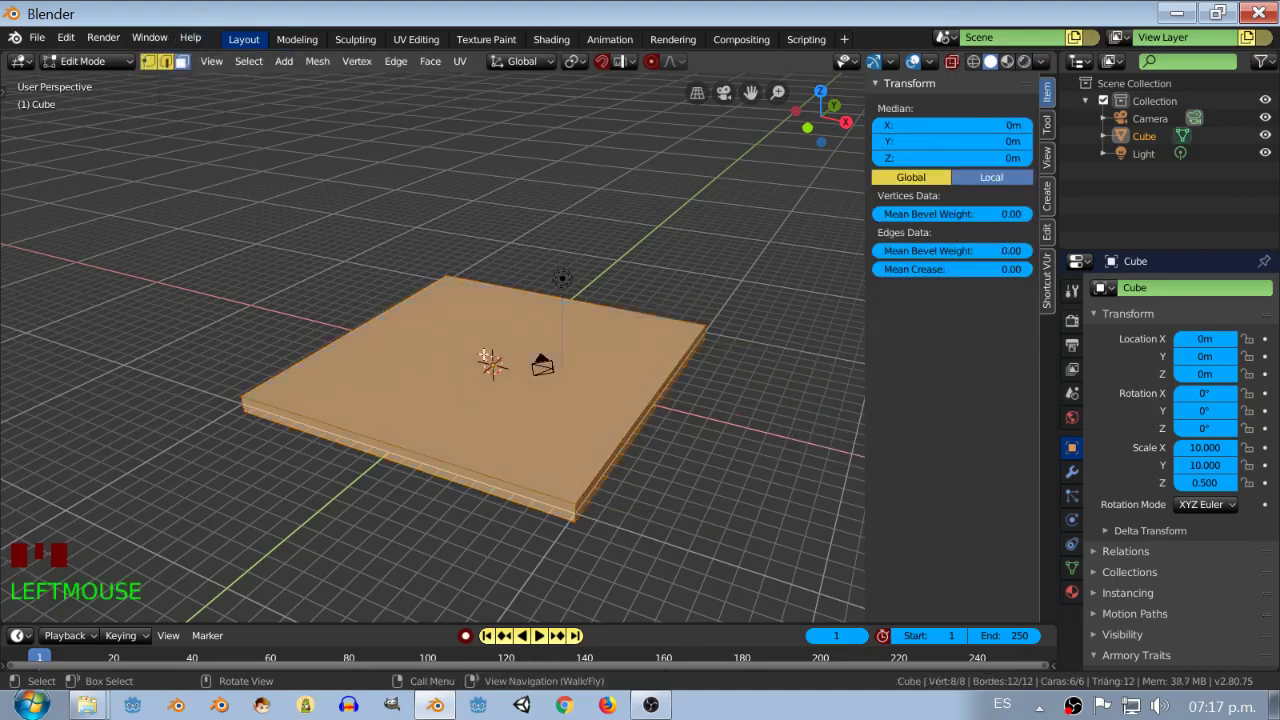
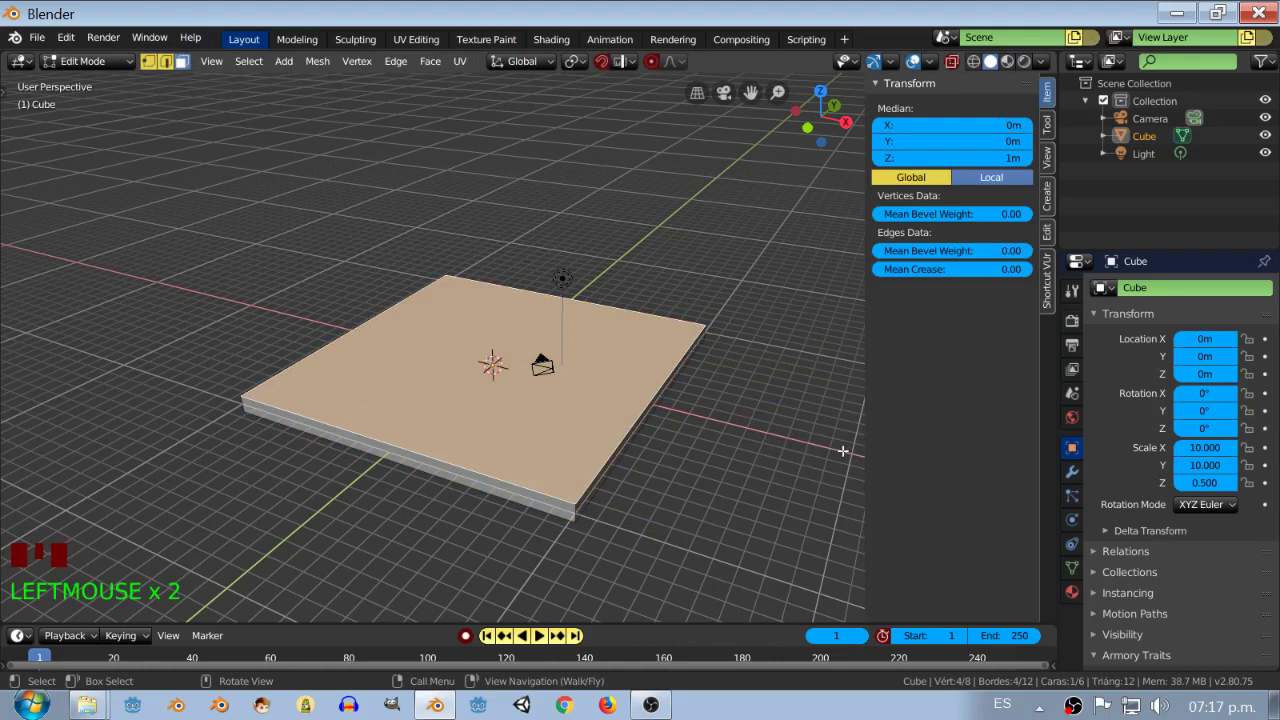
key(e)
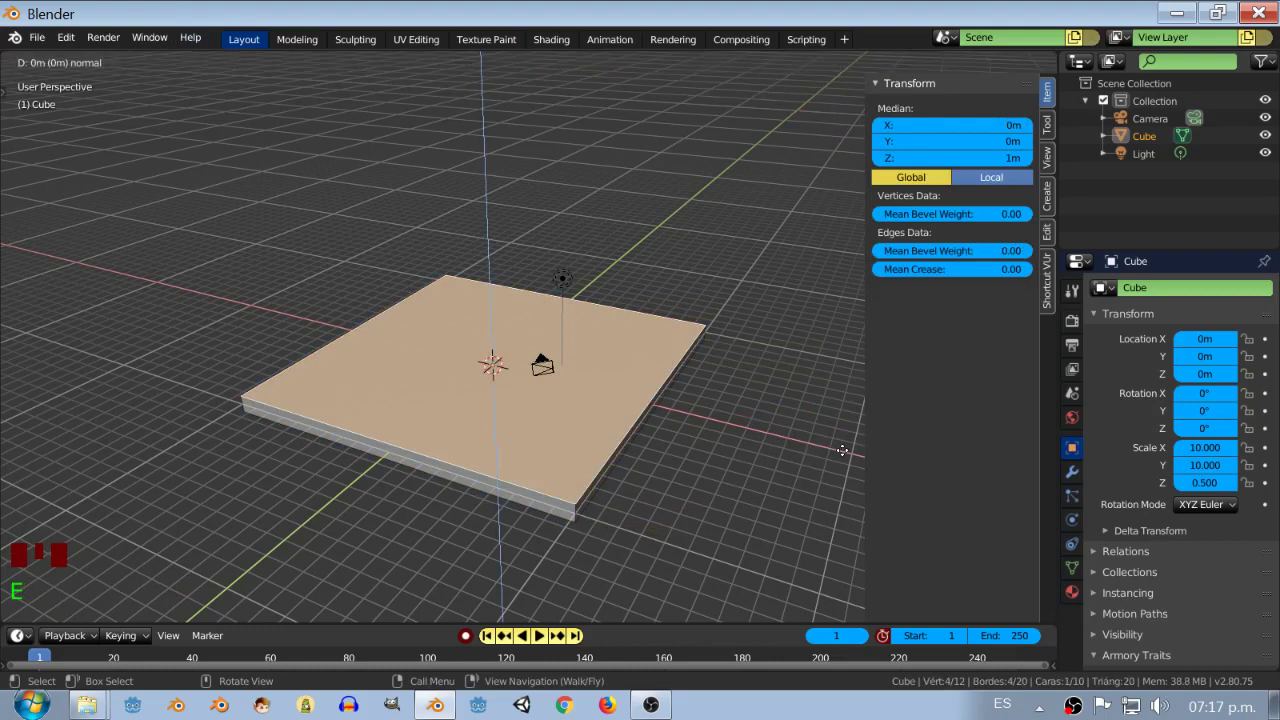
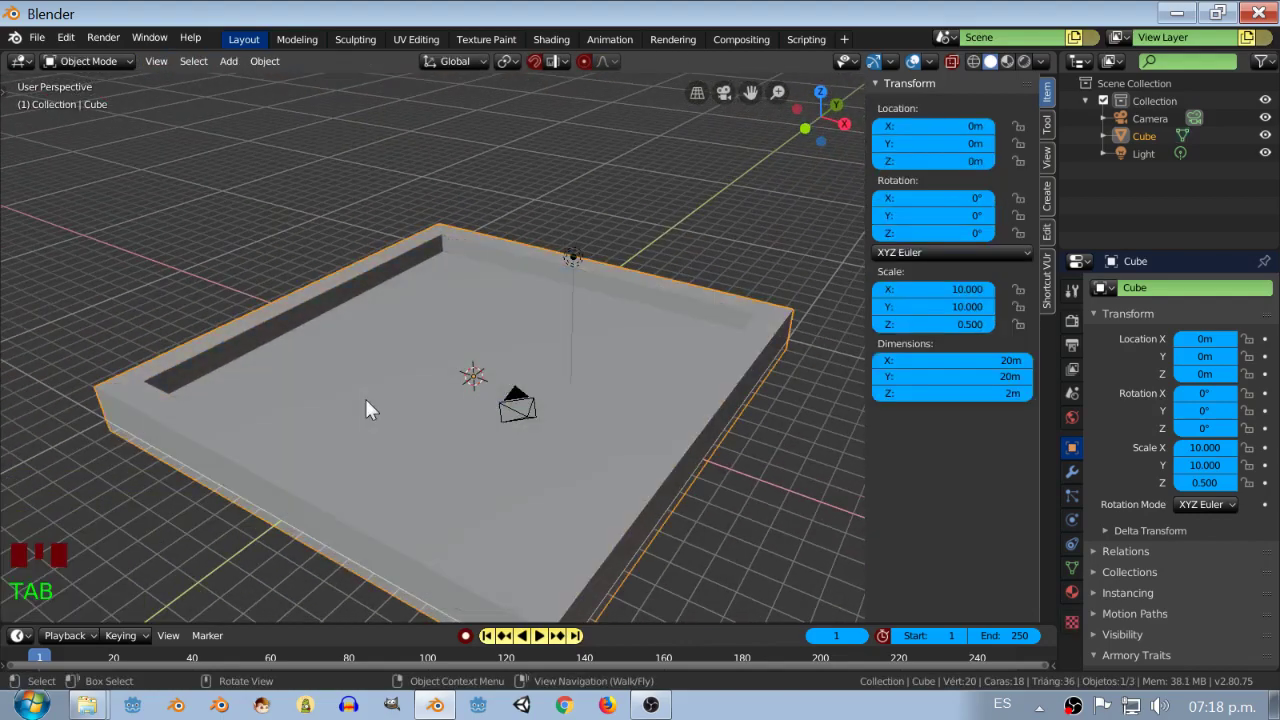
scroll(down, 3)
scroll(up, 3)
scroll(down, 3)
drag(592, 434, 594, 429)
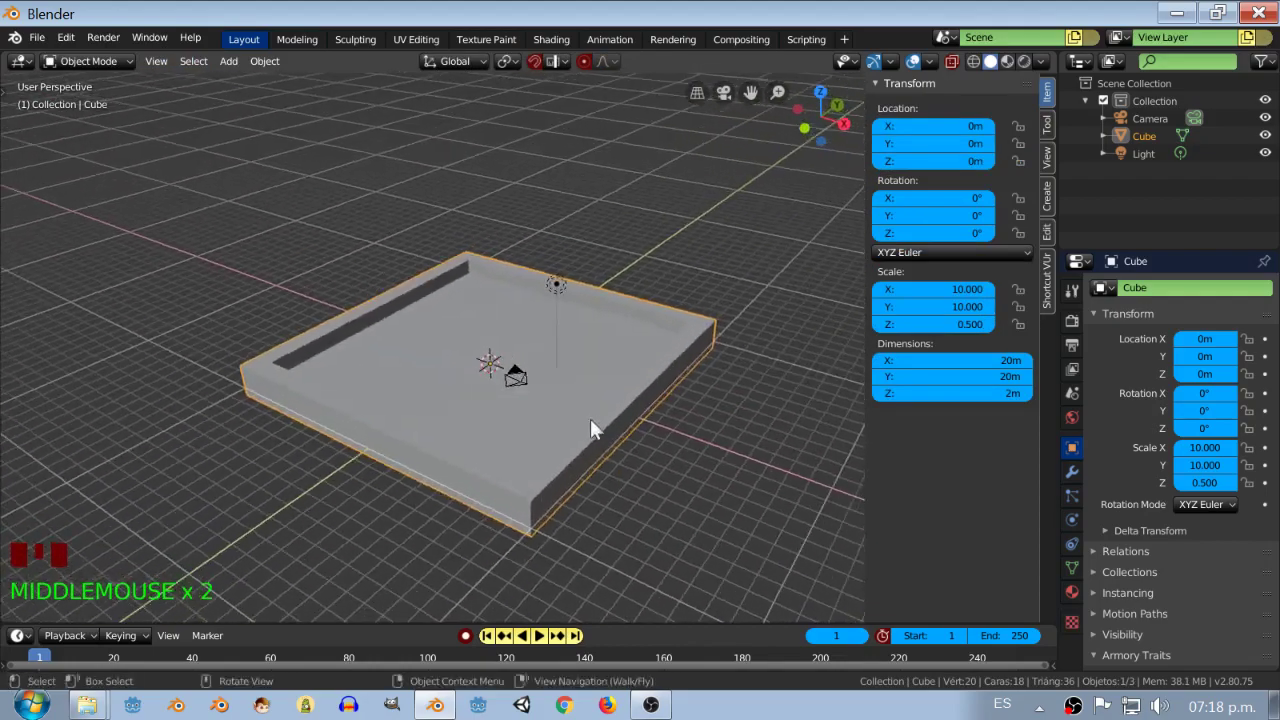
drag(553, 512, 544, 468)
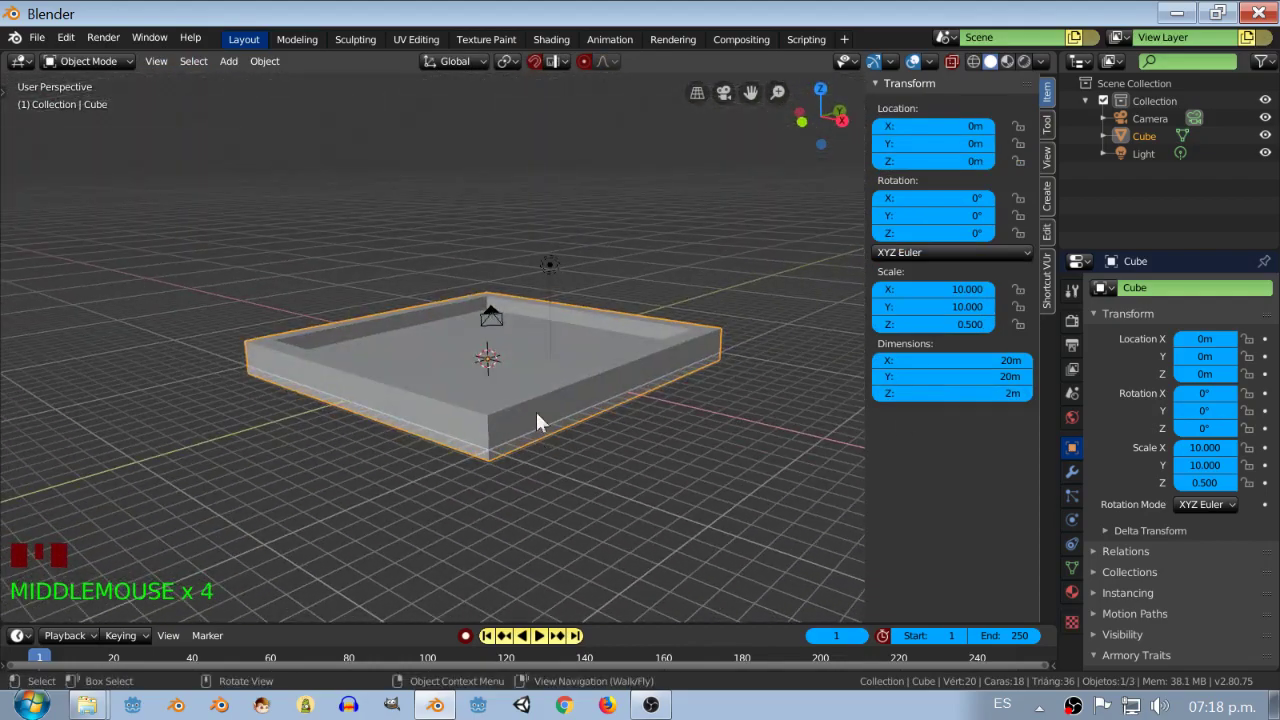
drag(956, 421, 930, 440)
scroll(up, 3)
click(930, 440)
drag(944, 375, 932, 388)
scroll(down, 3)
scroll(up, 3)
click(866, 414)
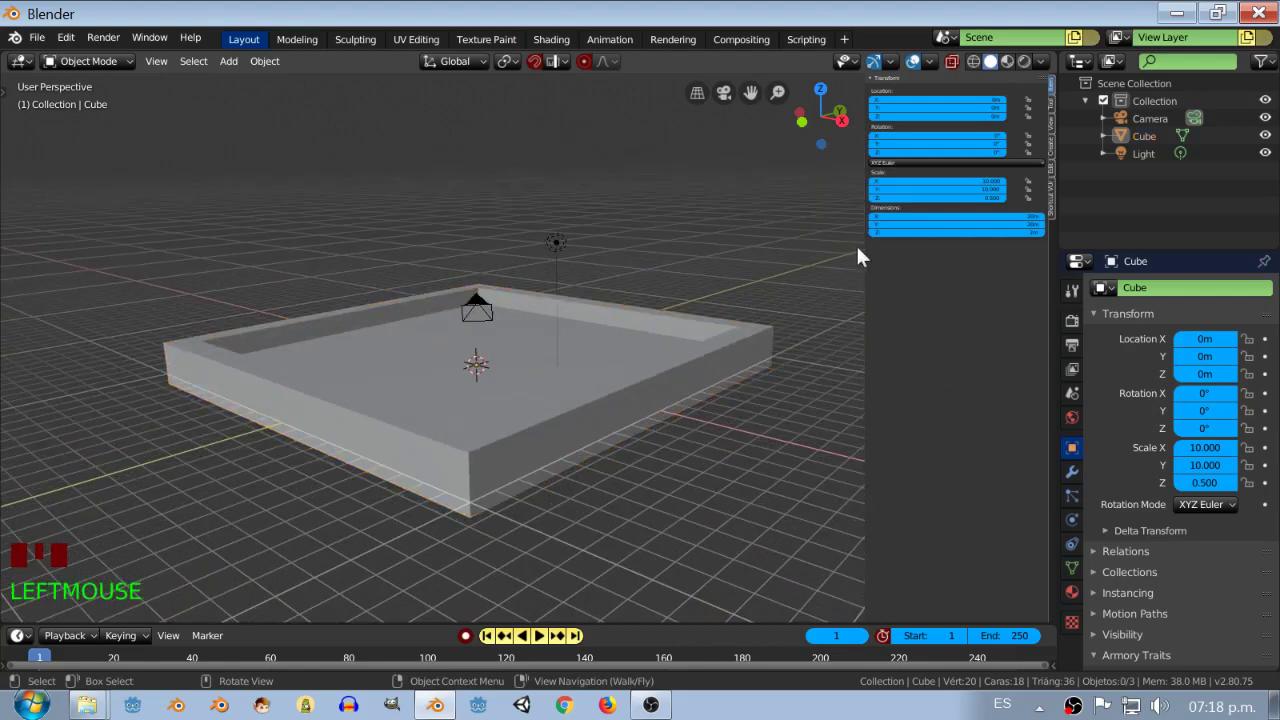
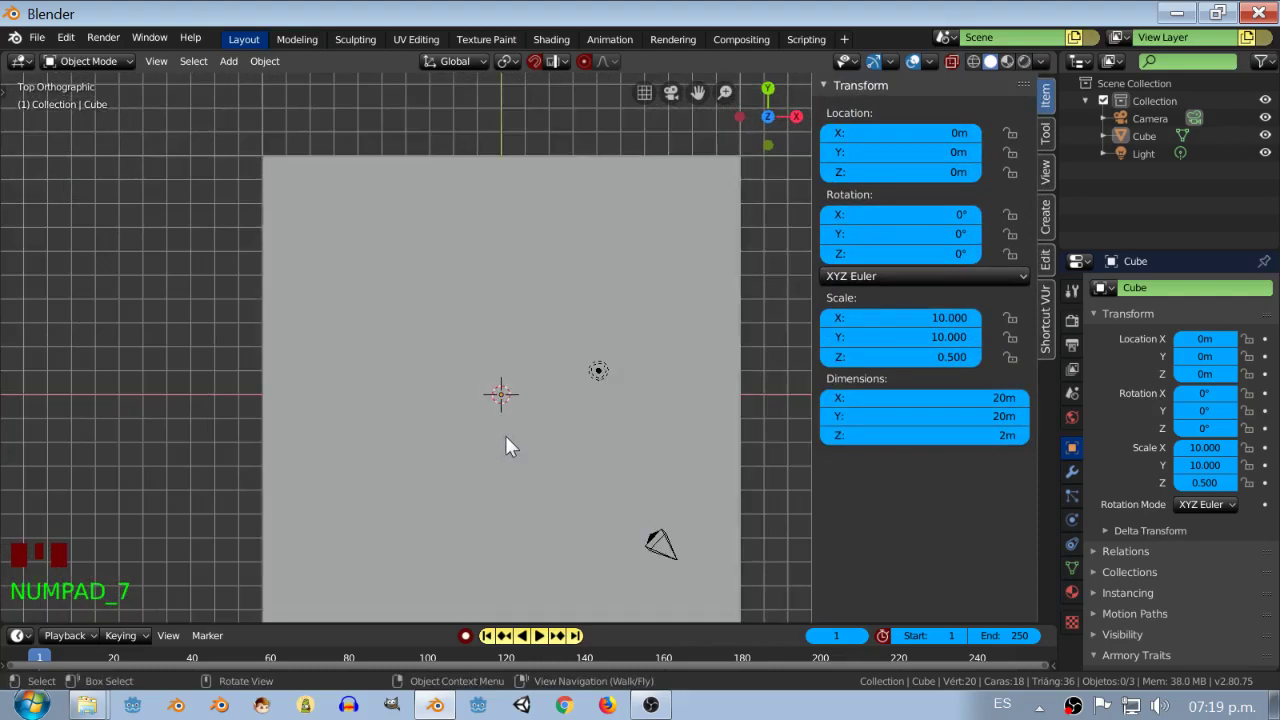
- Zoom and pan the top view over the slab, then bring up the Keymap preferences
scroll(down, 3)
scroll(up, 3)
drag(555, 445, 439, 467)
key(z)
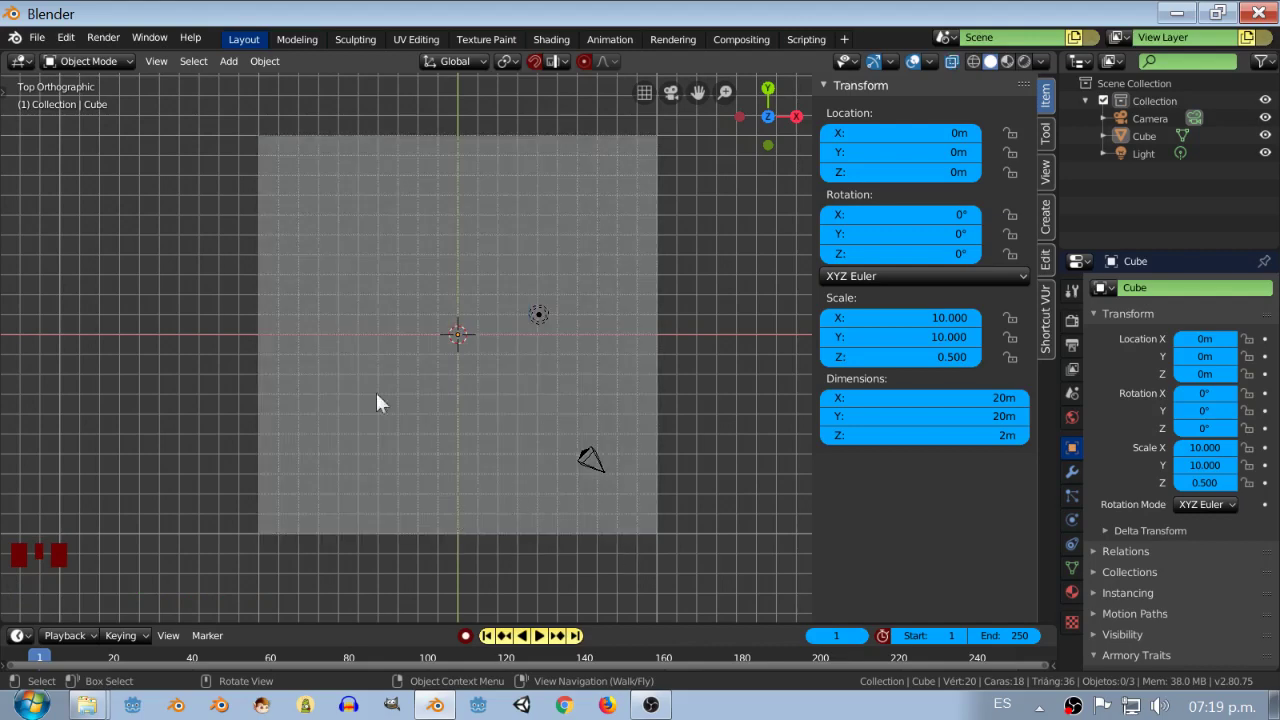
drag(69, 49, 72, 43)
drag(64, 54, 74, 226)
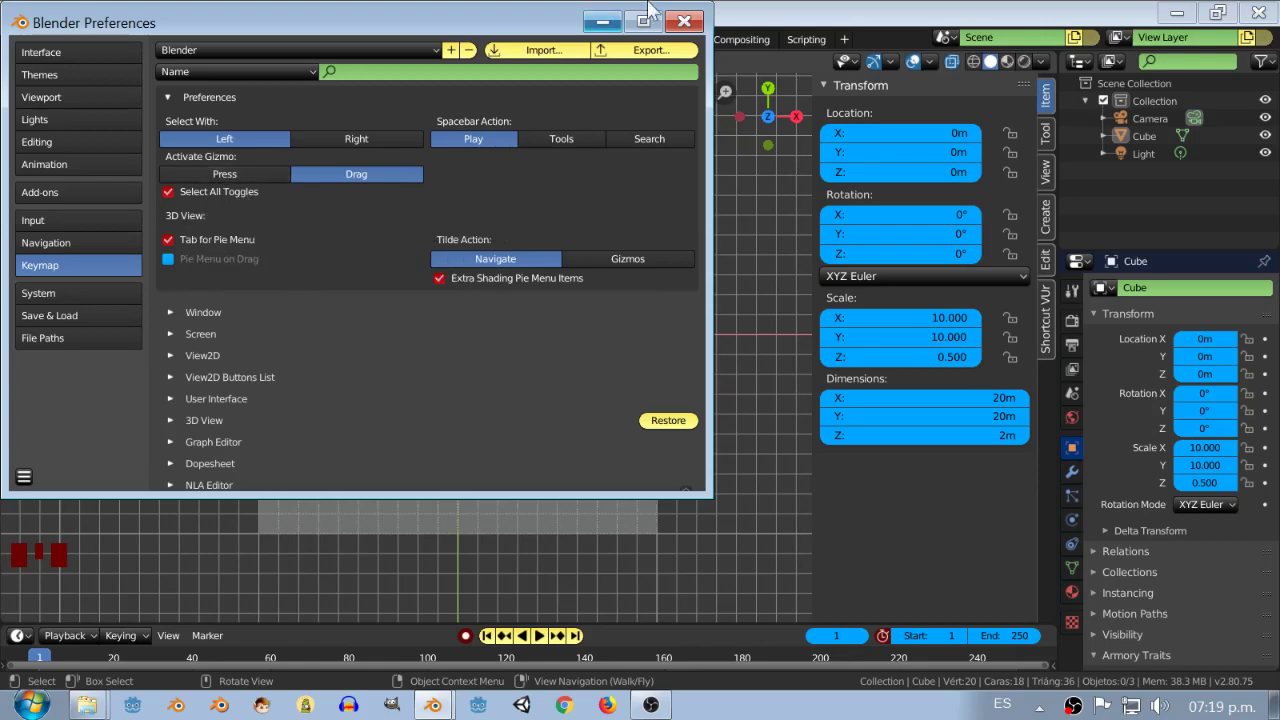
- Fly around above the walled slab, then return to the straight-down top view with numpad 7
right_click(551, 473)
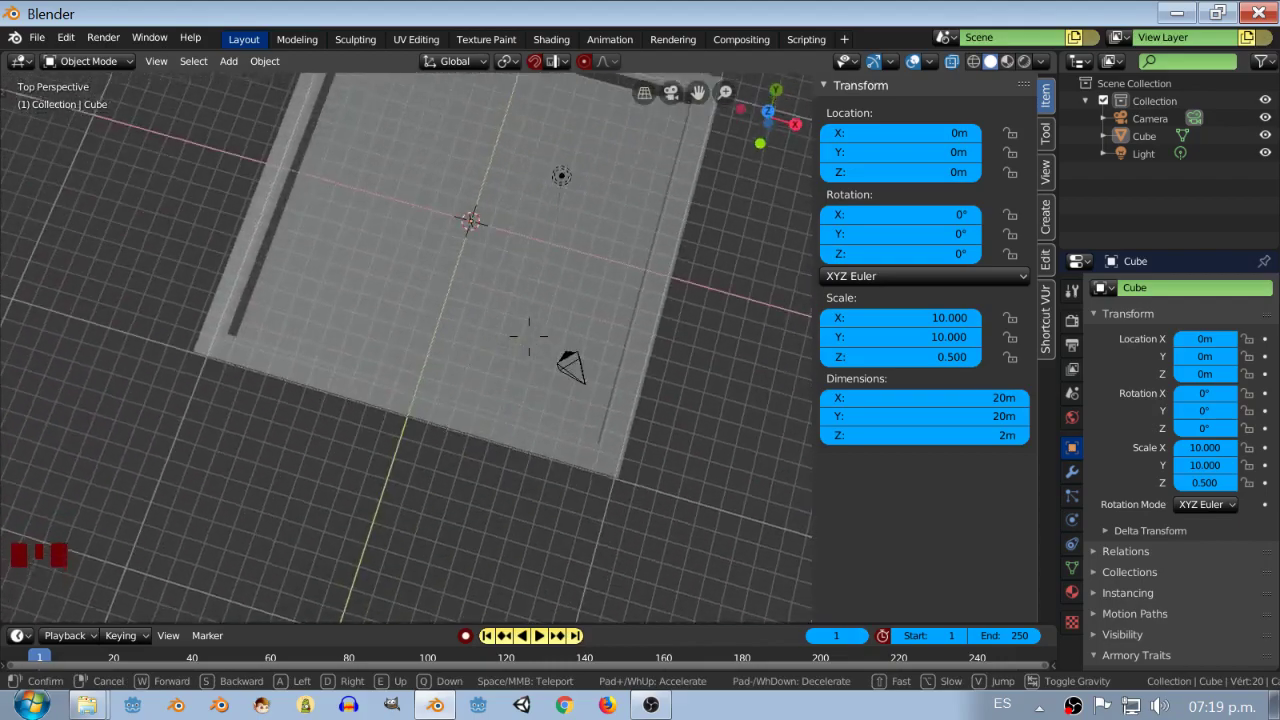
drag(570, 437, 529, 384)
key(KP_7)
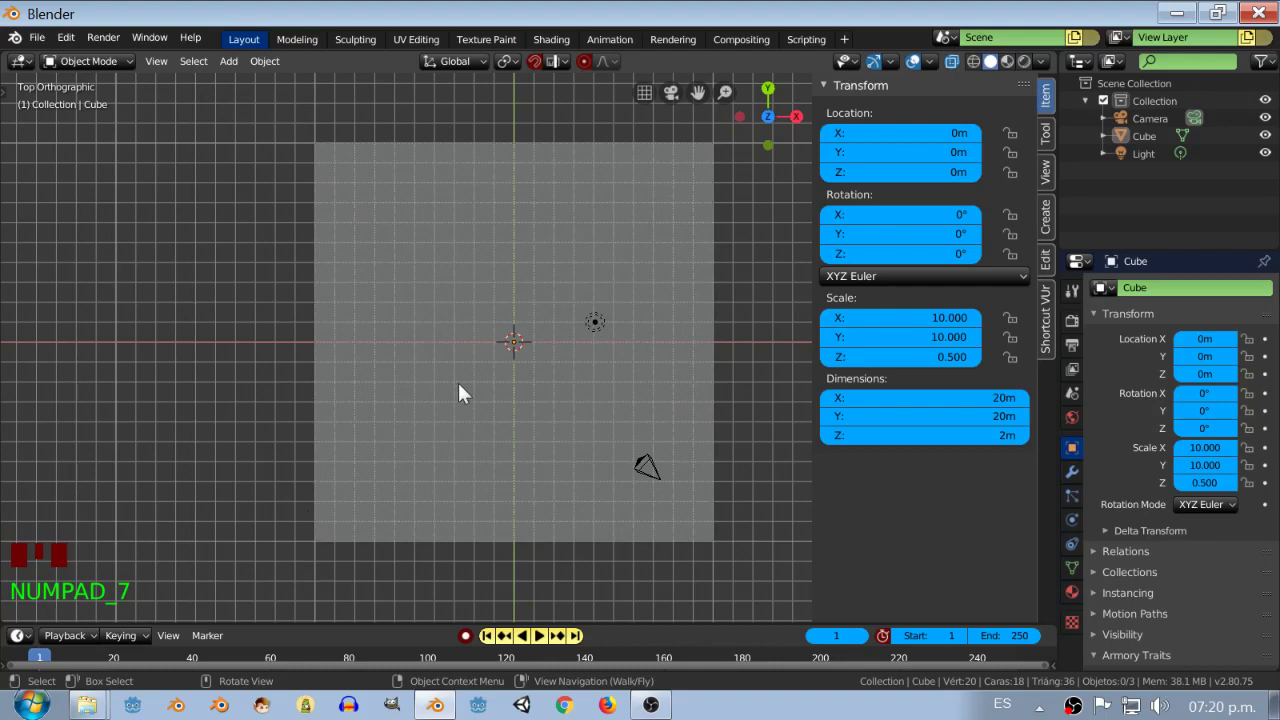
- Check the viewport shading choices and bring up the Add > Mesh list of primitives
key(z)
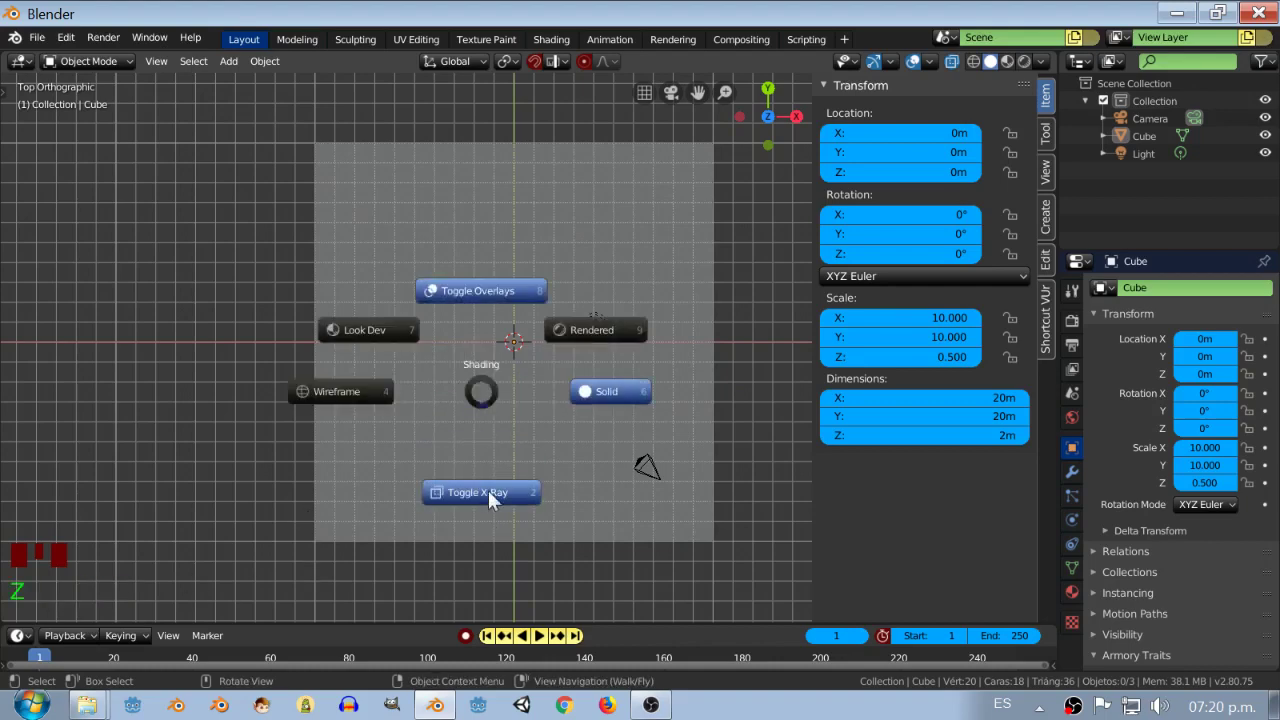
key(z)
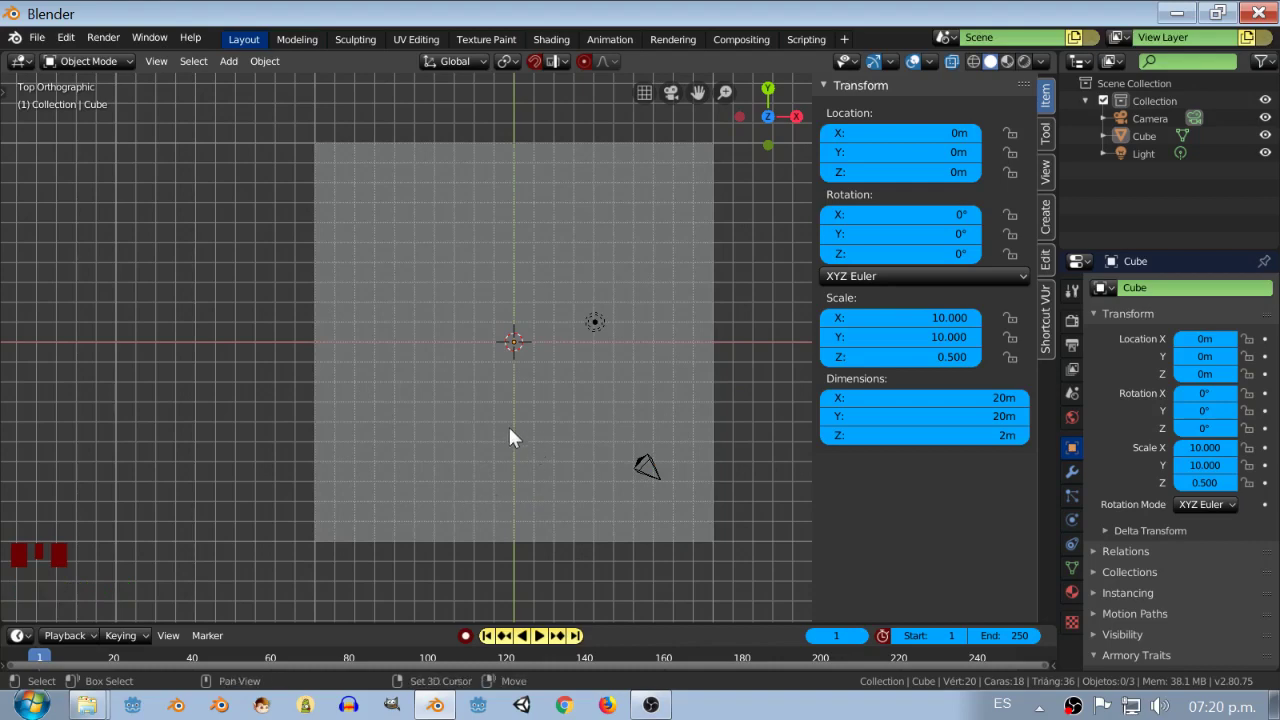
key(shift+a)
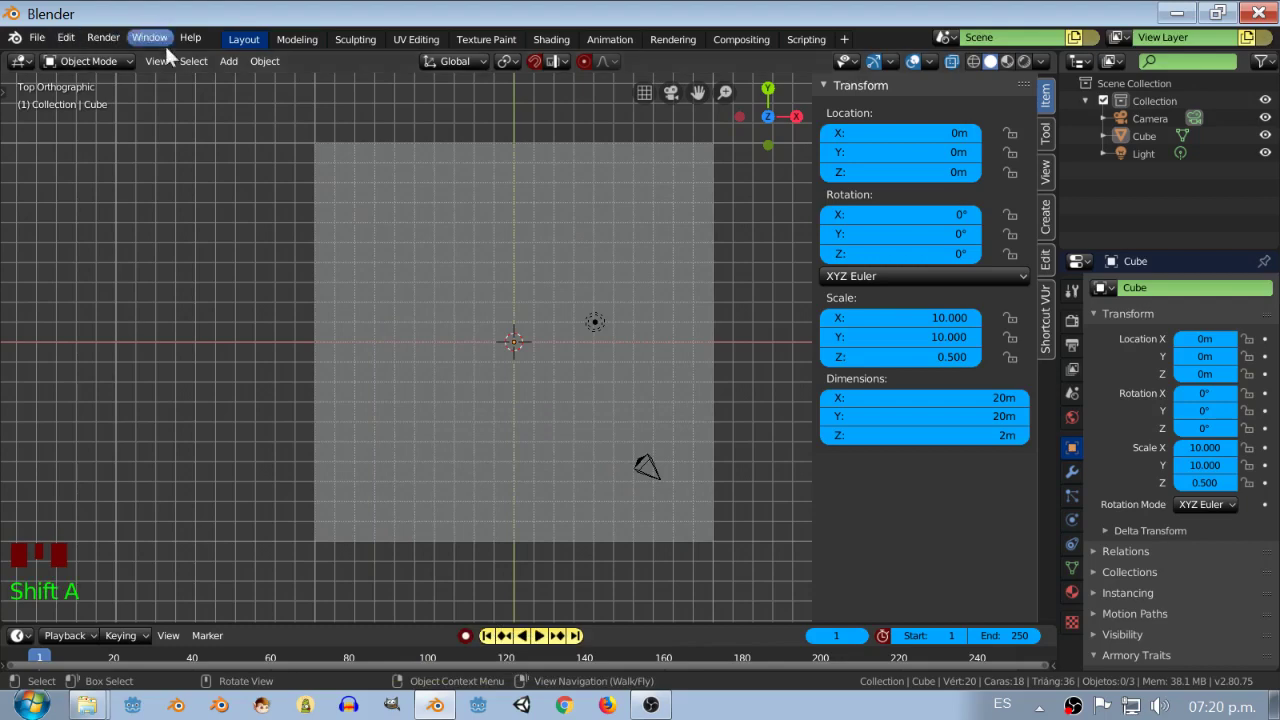
drag(229, 70, 240, 92)
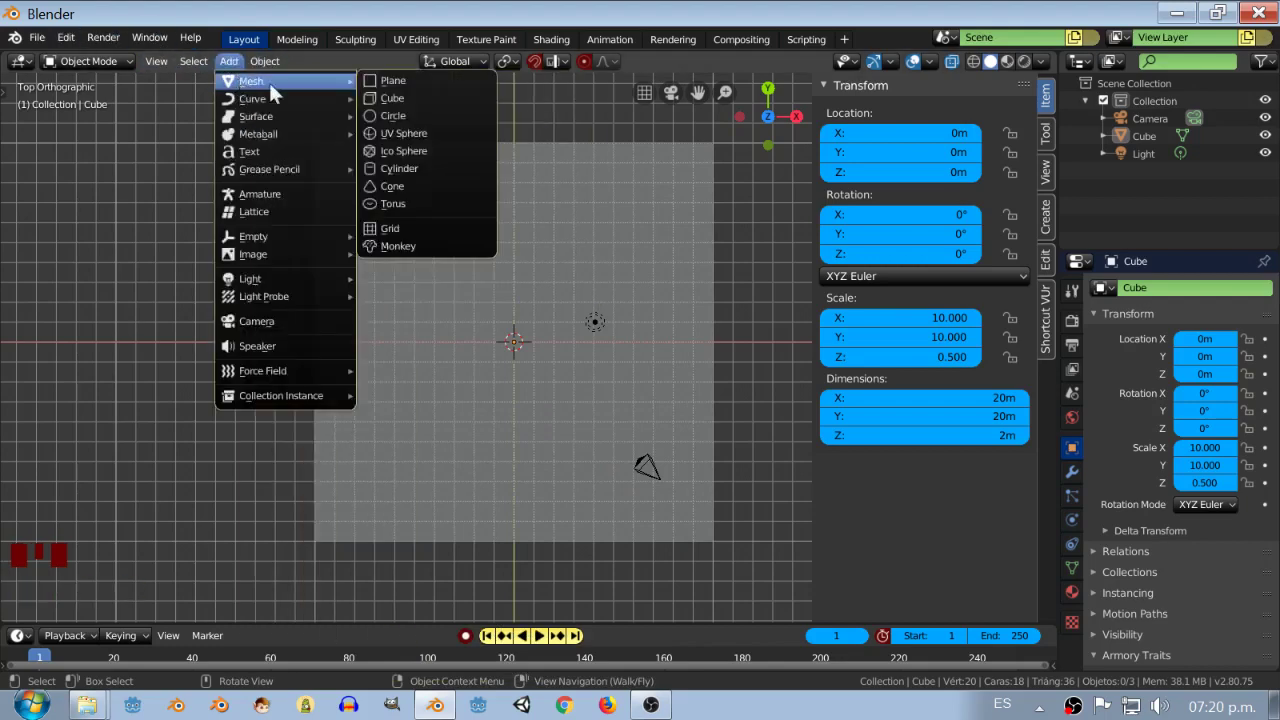
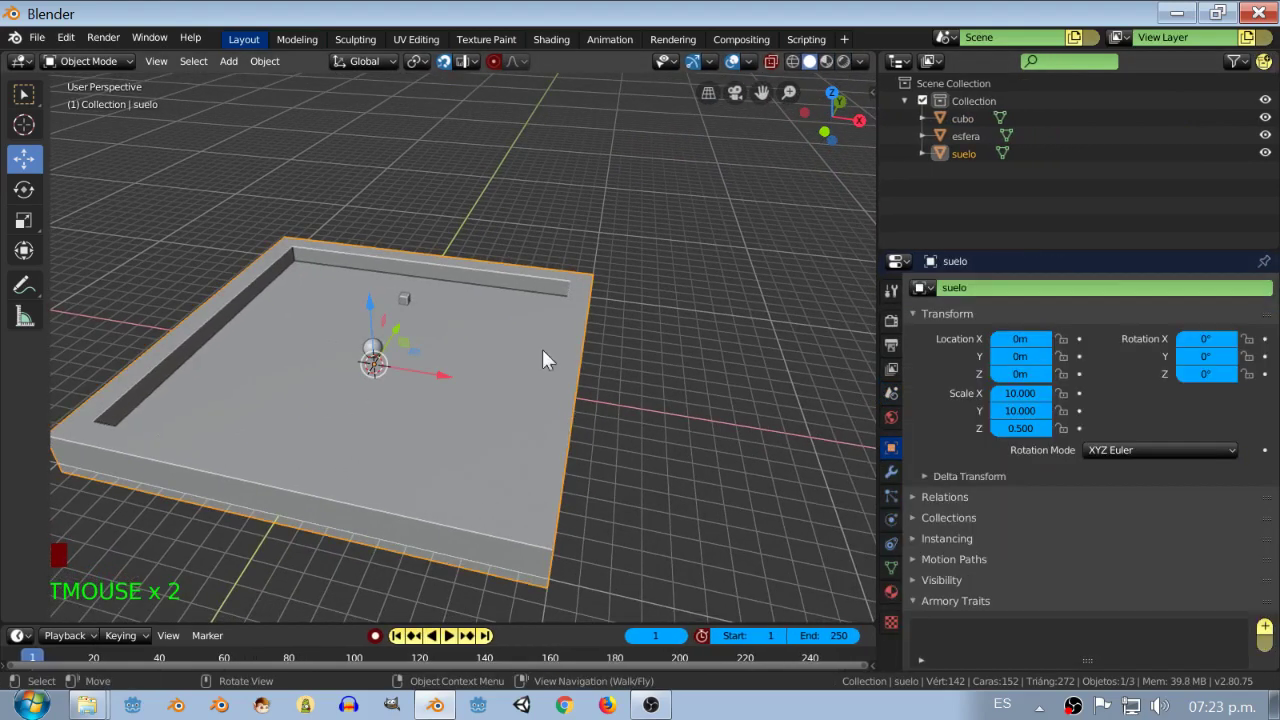
middle_click(637, 399)
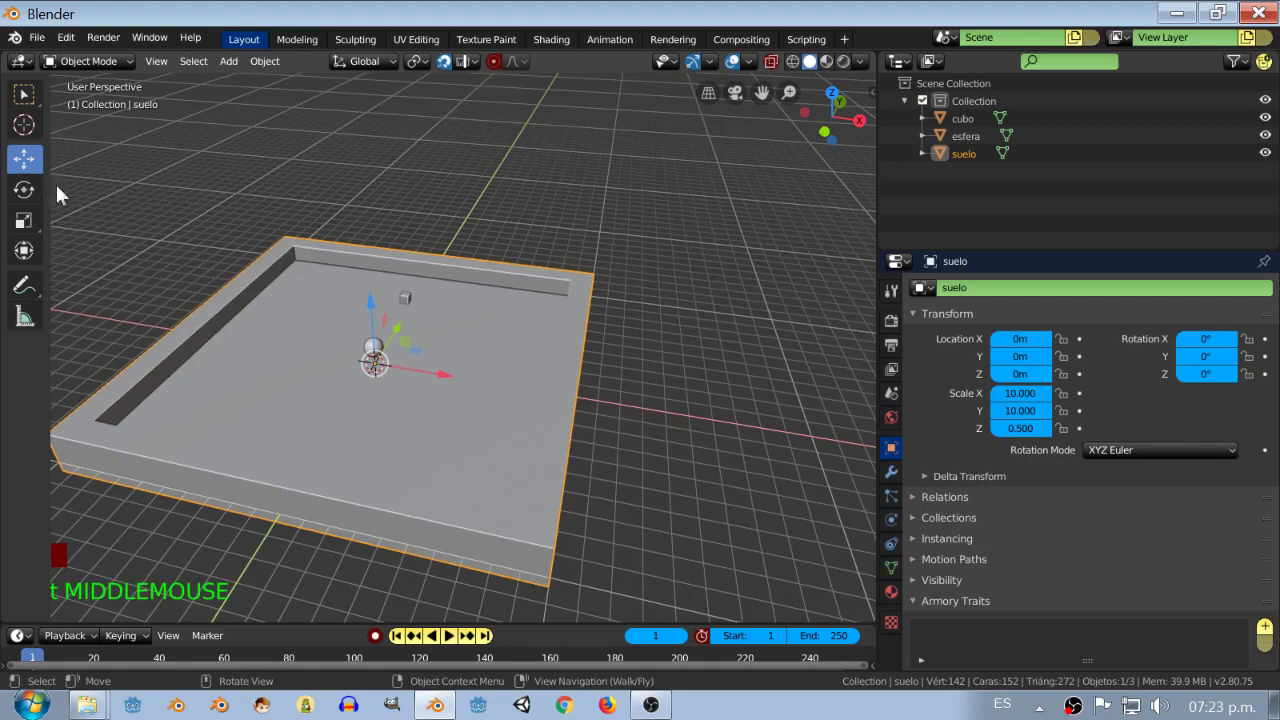
key(t)
key(t)
key(t)
key(t)
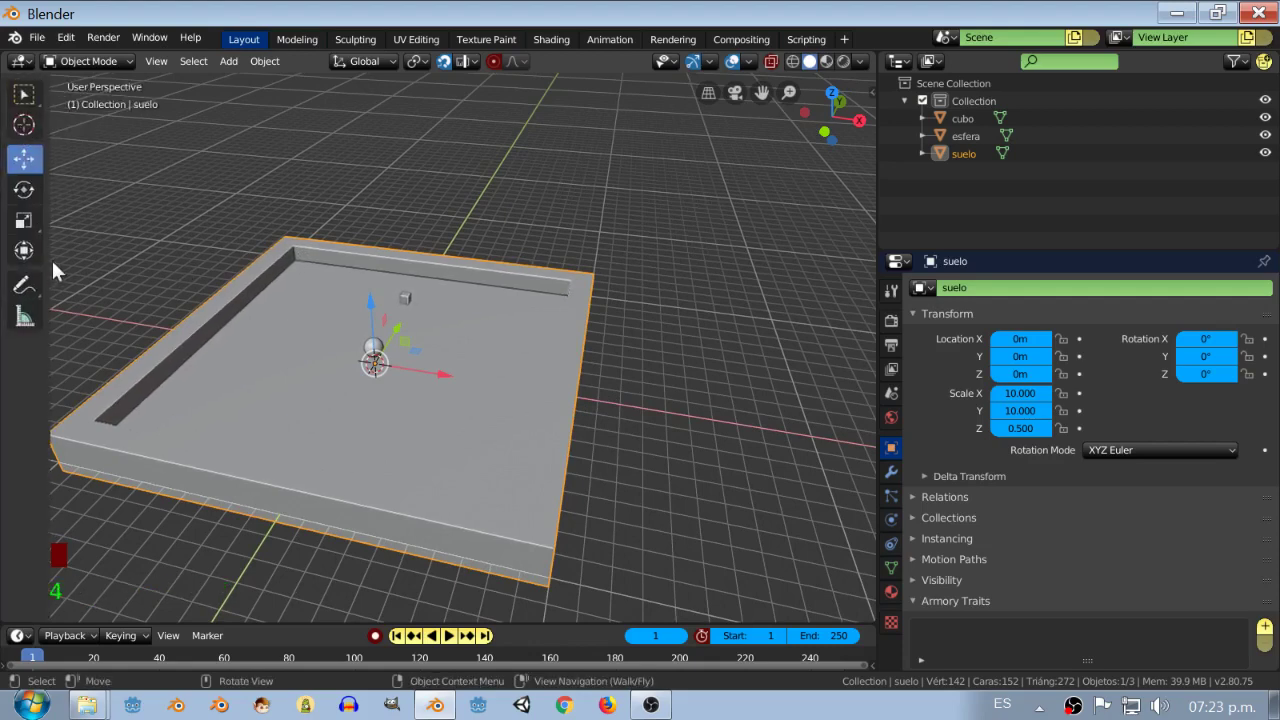
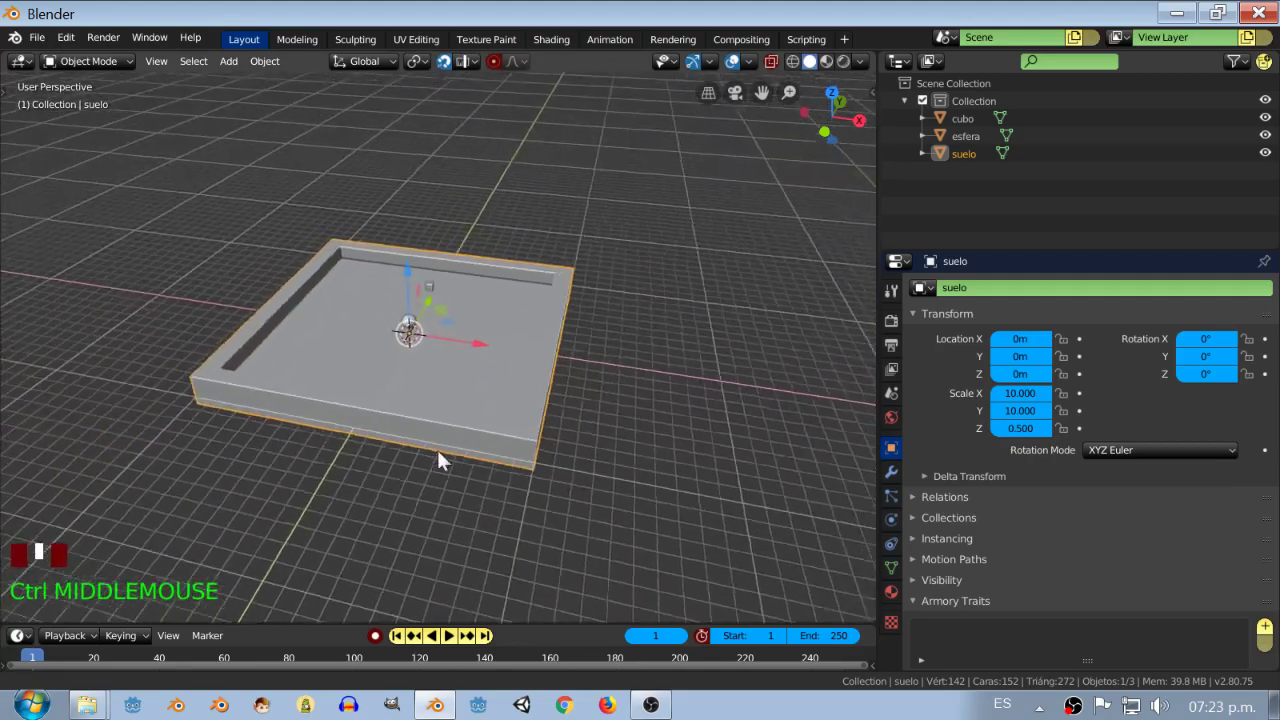
scroll(down, 3)
scroll(up, 3)
scroll(down, 3)
scroll(up, 3)
scroll(down, 3)
drag(407, 370, 455, 422)
drag(460, 422, 410, 389)
click(419, 322)
key(KP_Decimal)
scroll(down, 3)
drag(504, 393, 512, 397)
scroll(down, 3)
scroll(up, 3)
click(548, 252)
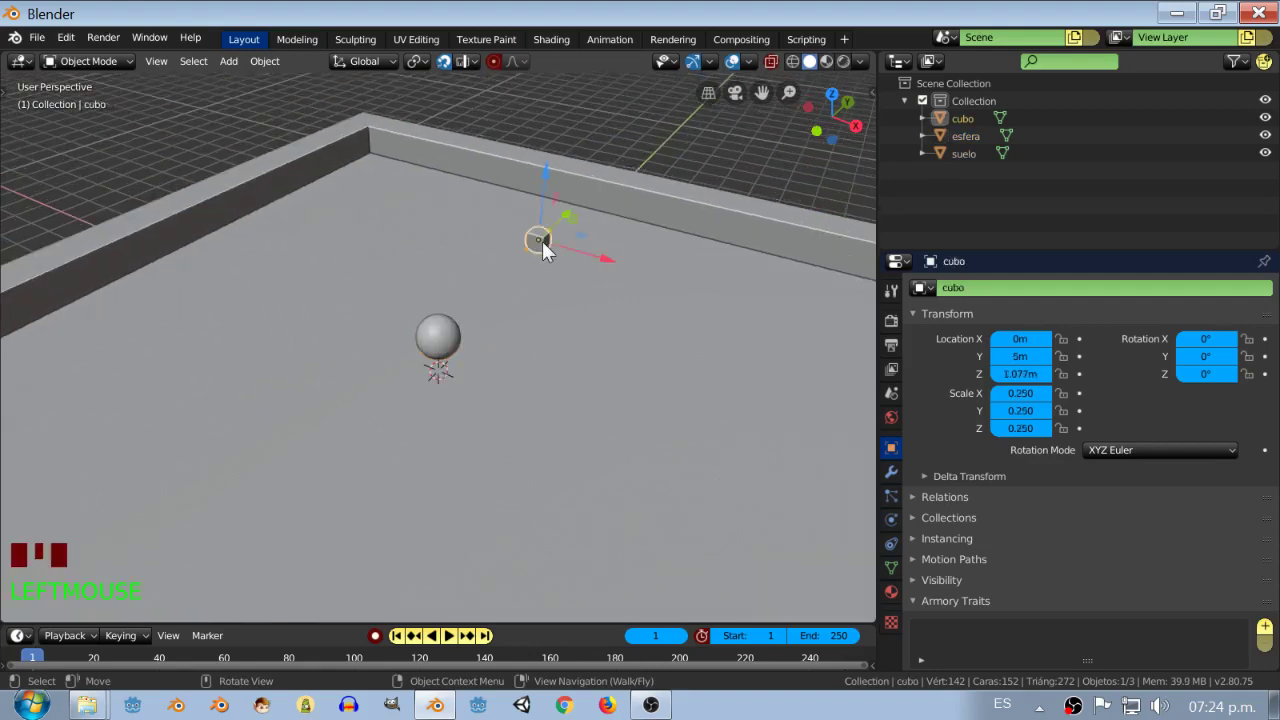
key(KP_Decimal)
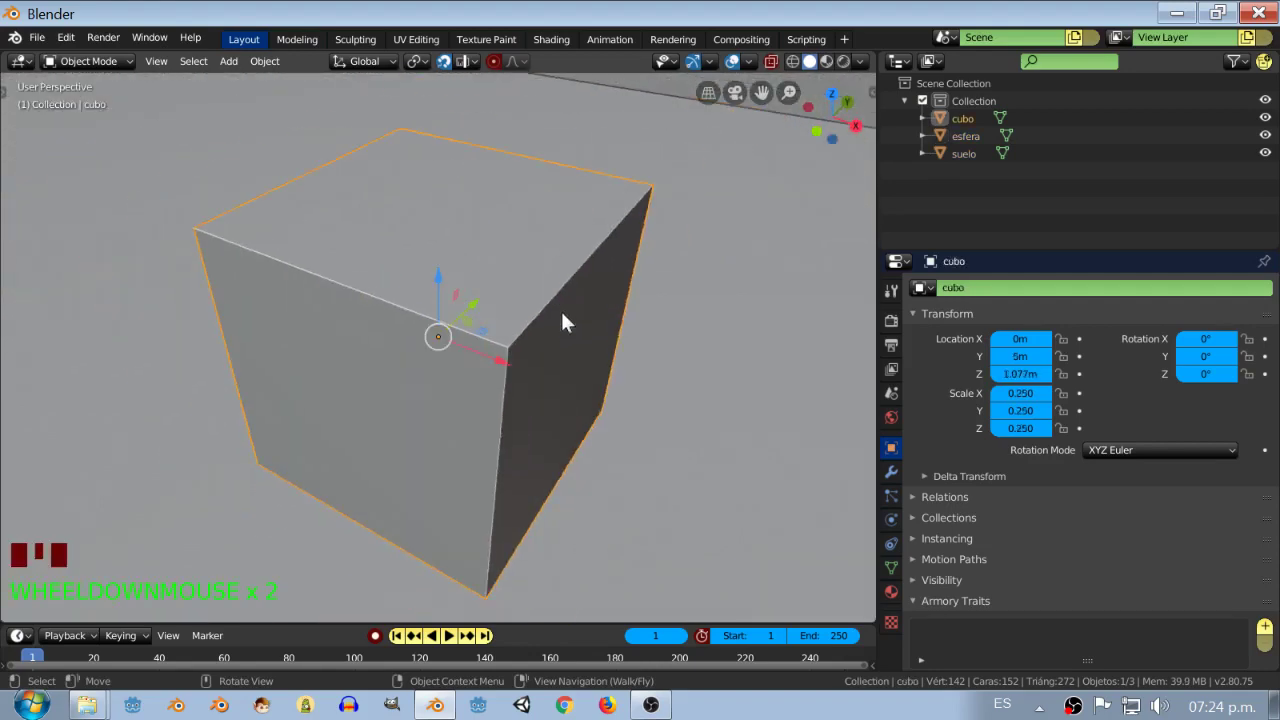
scroll(down, 3)
drag(562, 349, 466, 369)
scroll(down, 3)
click(489, 383)
key(KP_Decimal)
scroll(down, 3)
drag(352, 440, 432, 444)
scroll(up, 3)
drag(440, 446, 891, 598)
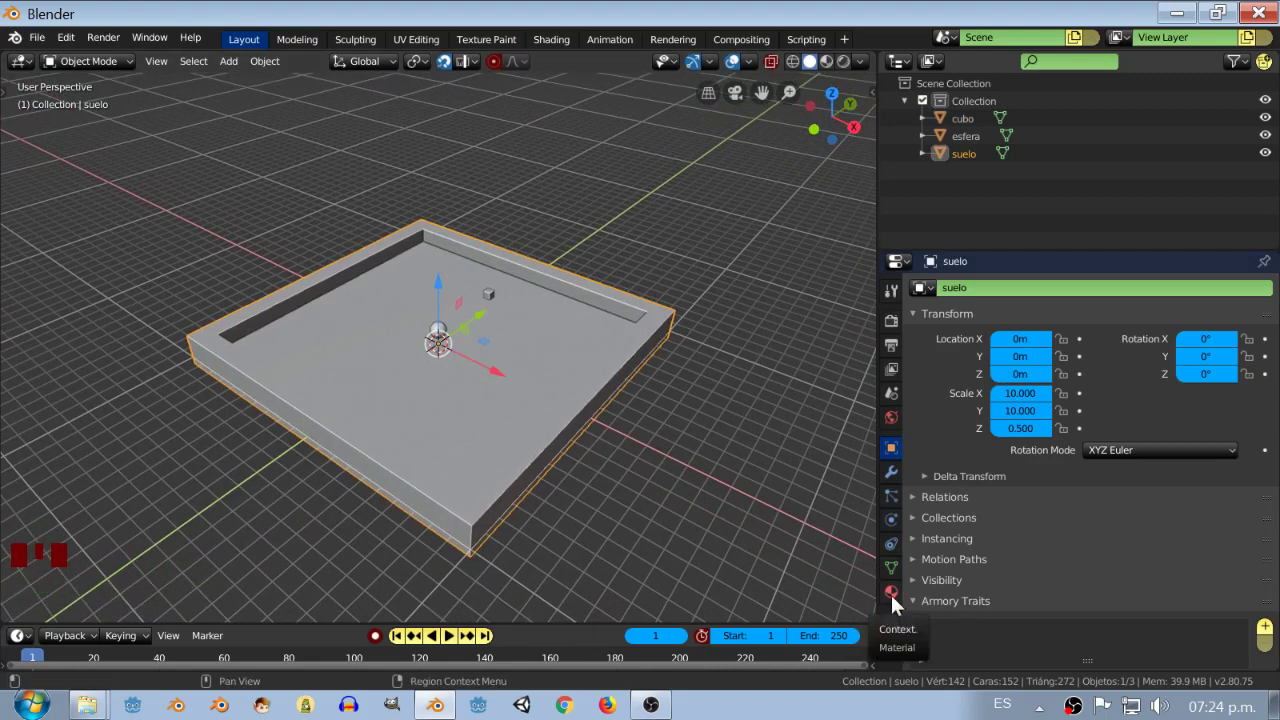
- Show suelo's Material Properties and rename its material Material_suelo, reaching the base colour
click(891, 598)
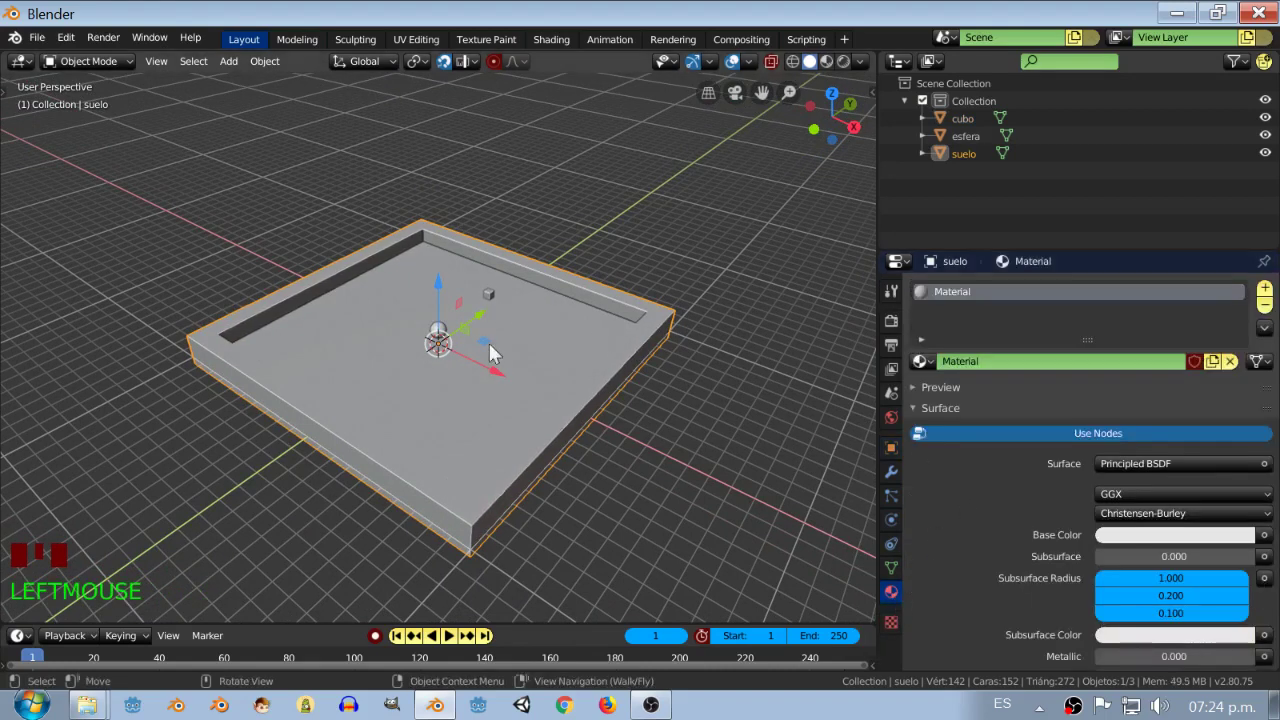
click(435, 320)
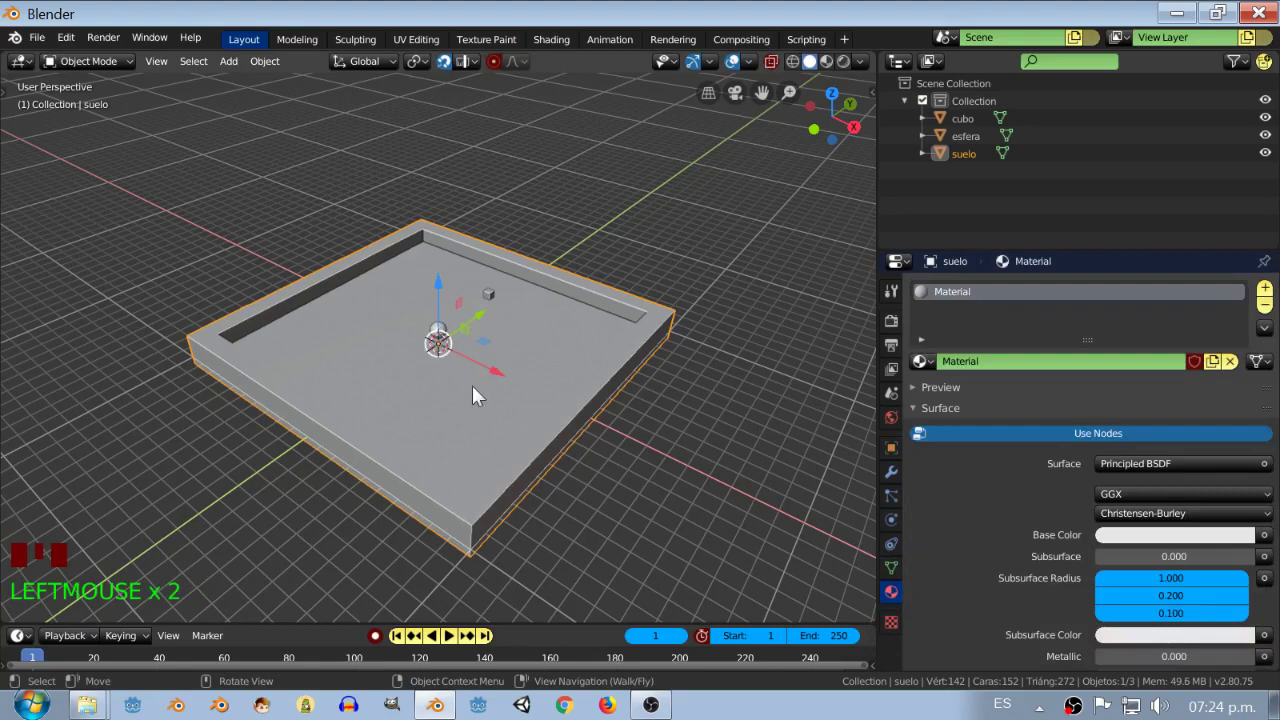
drag(556, 538, 568, 516)
scroll(down, 3)
scroll(up, 3)
scroll(down, 3)
drag(645, 359, 1001, 363)
drag(1001, 363, 1009, 368)
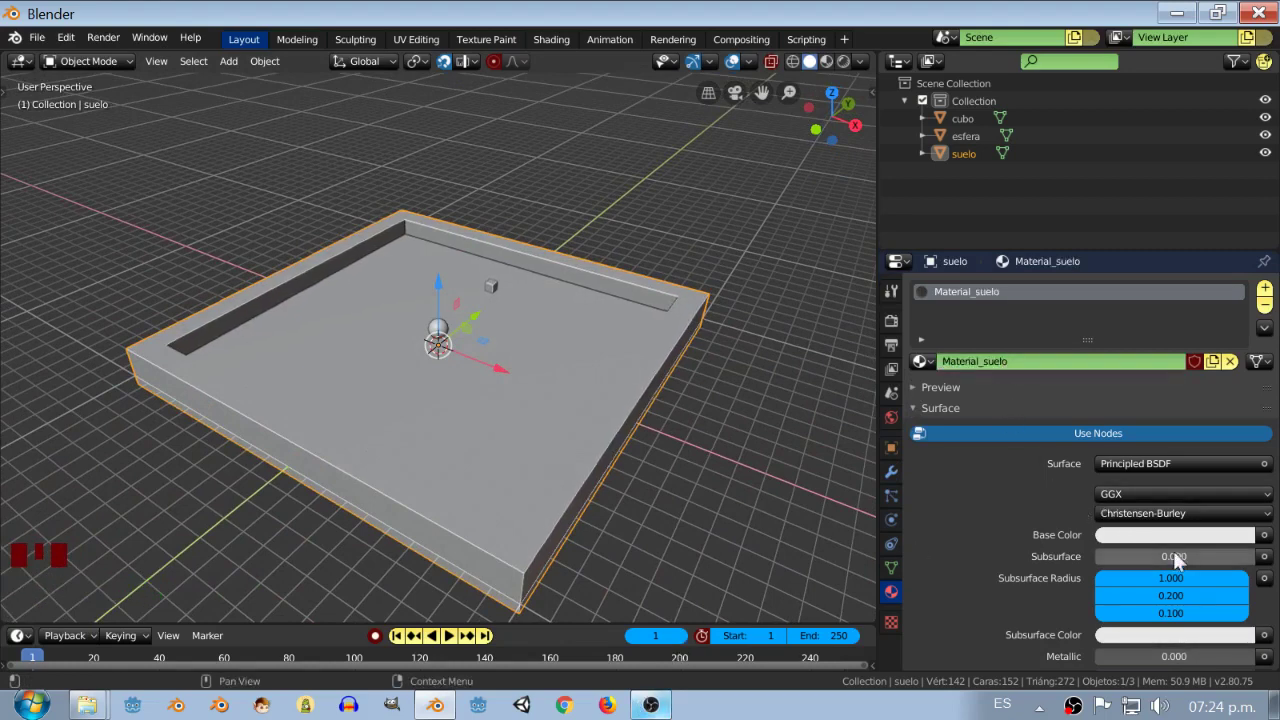
click(1172, 557)
- Bring up the base colour picker for Material_suelo
click(1162, 547)
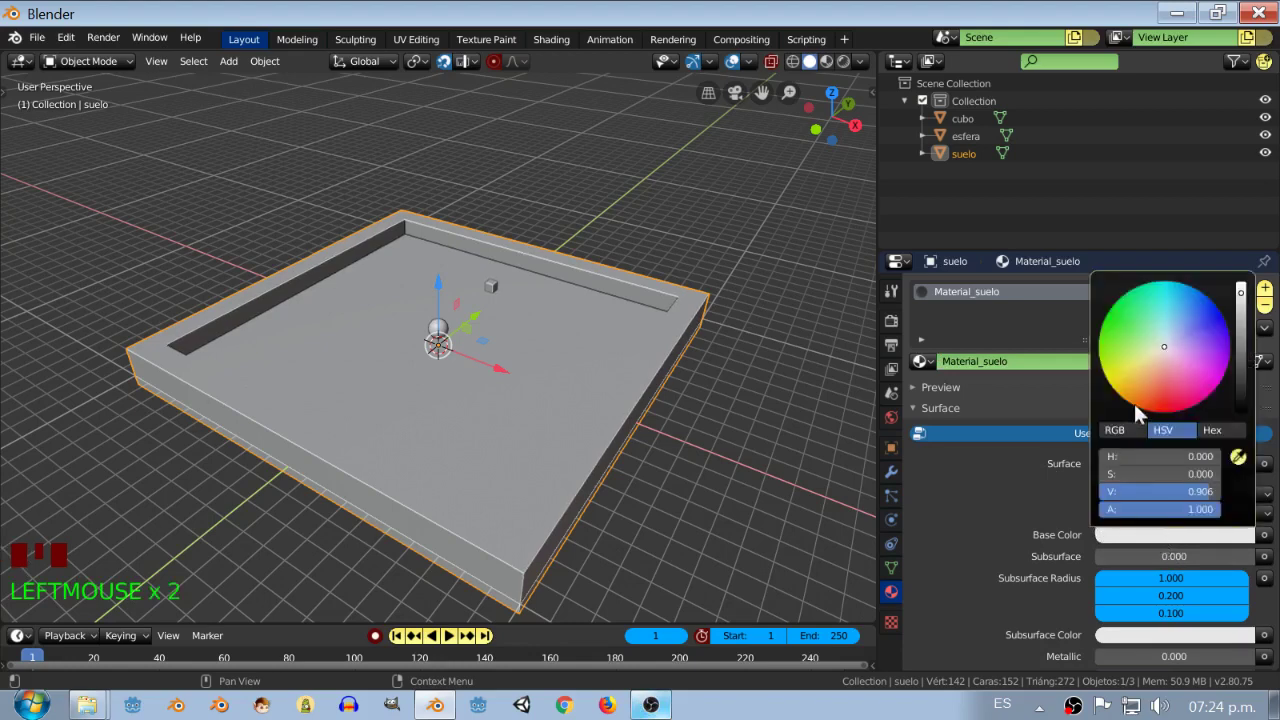
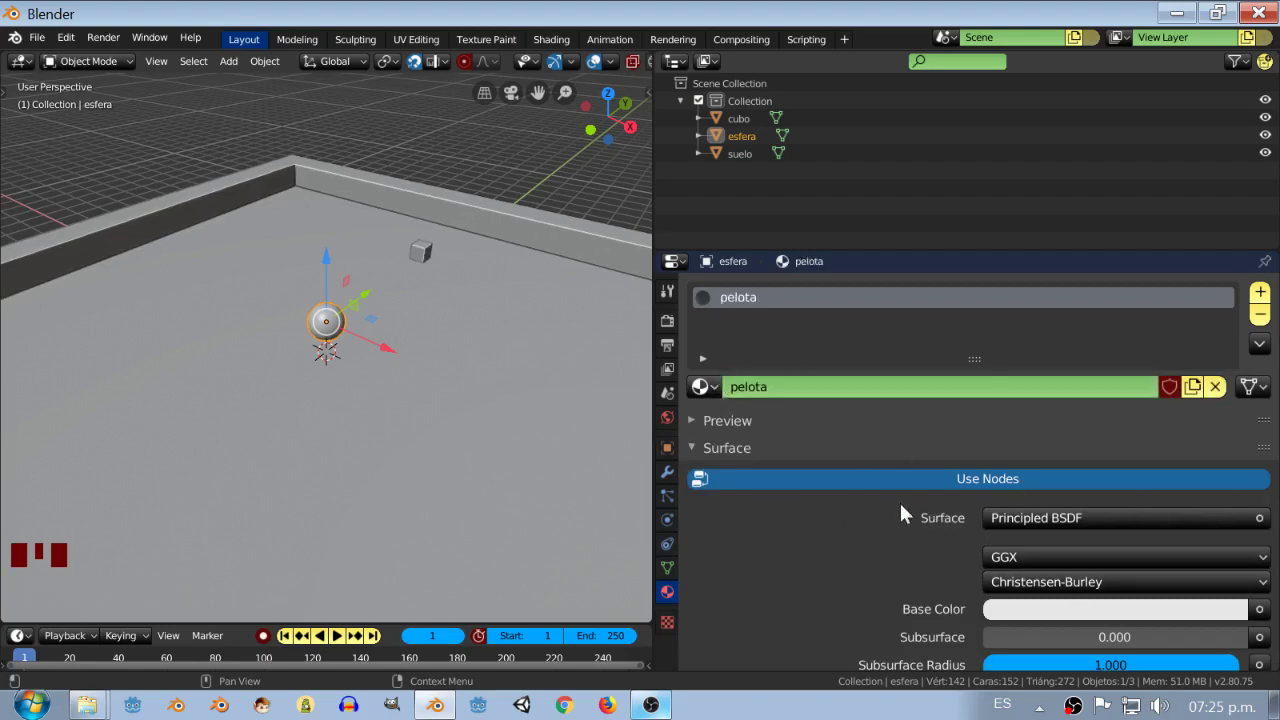
- Set the pelota material's base colour to yellow
scroll(down, 3)
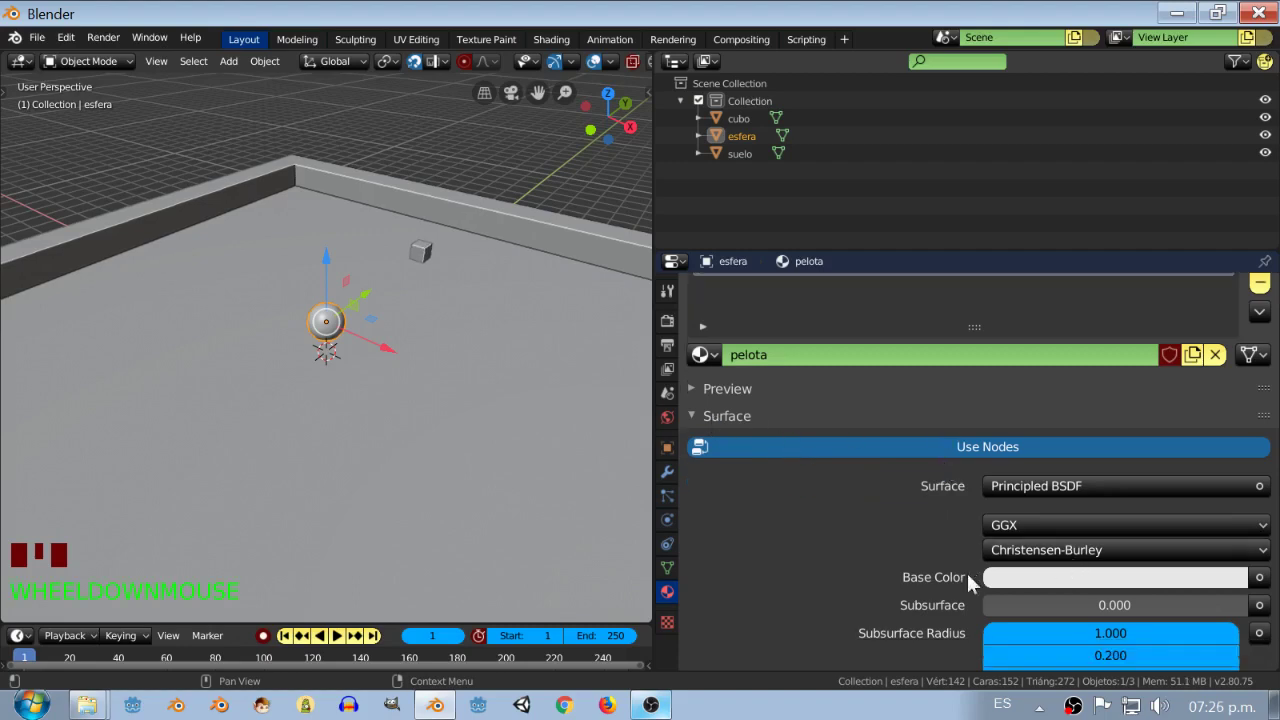
click(1089, 584)
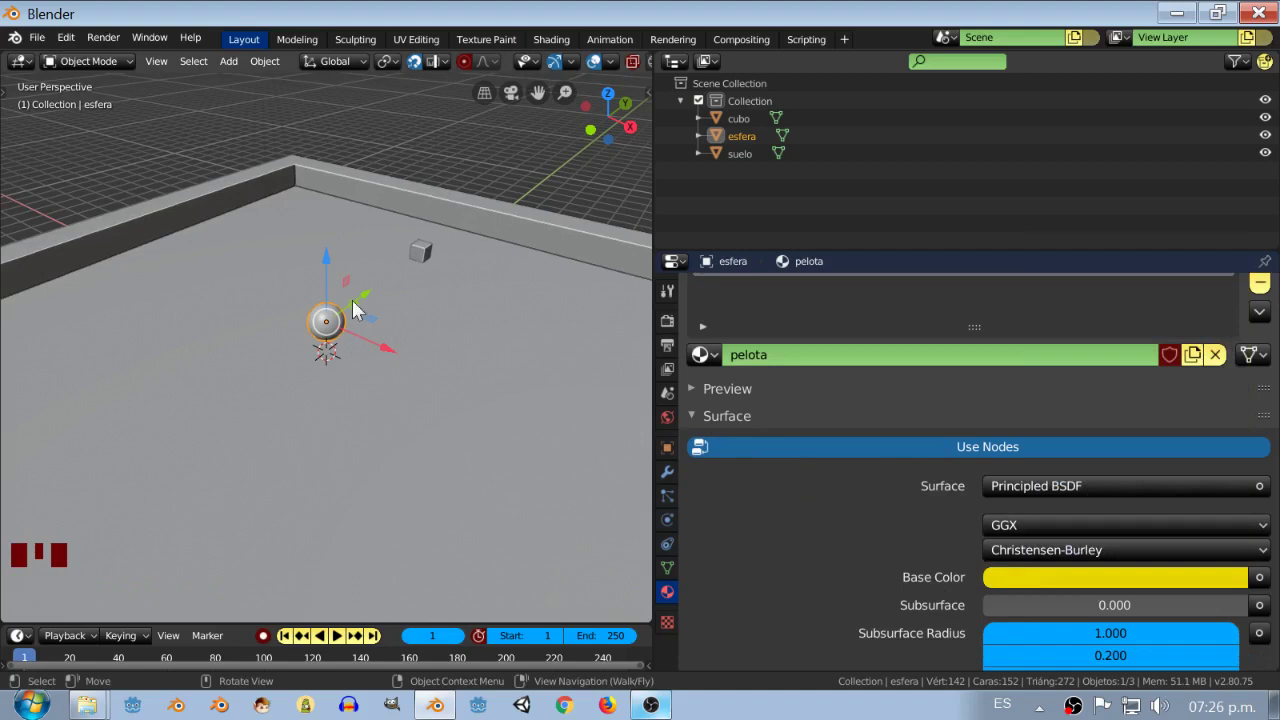
- Give the small cube a new material named cubo, then select suelo to review its material
click(421, 259)
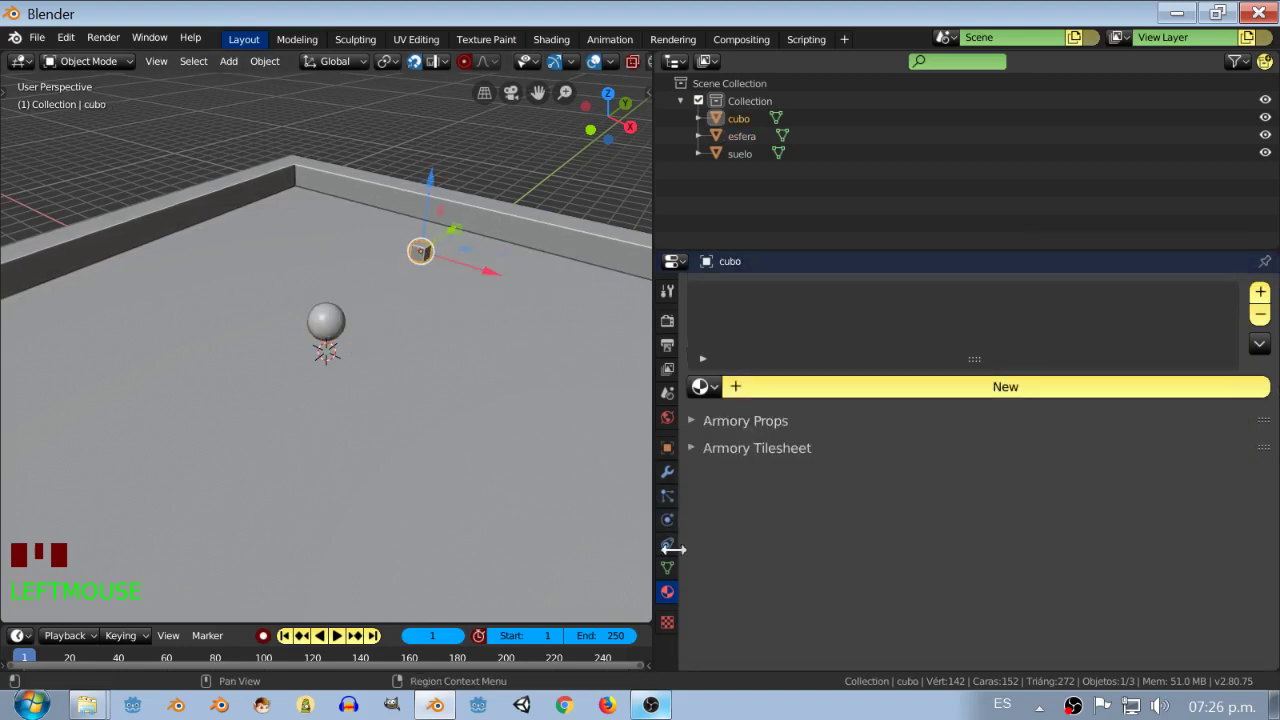
drag(859, 391, 371, 412)
click(371, 412)
click(427, 249)
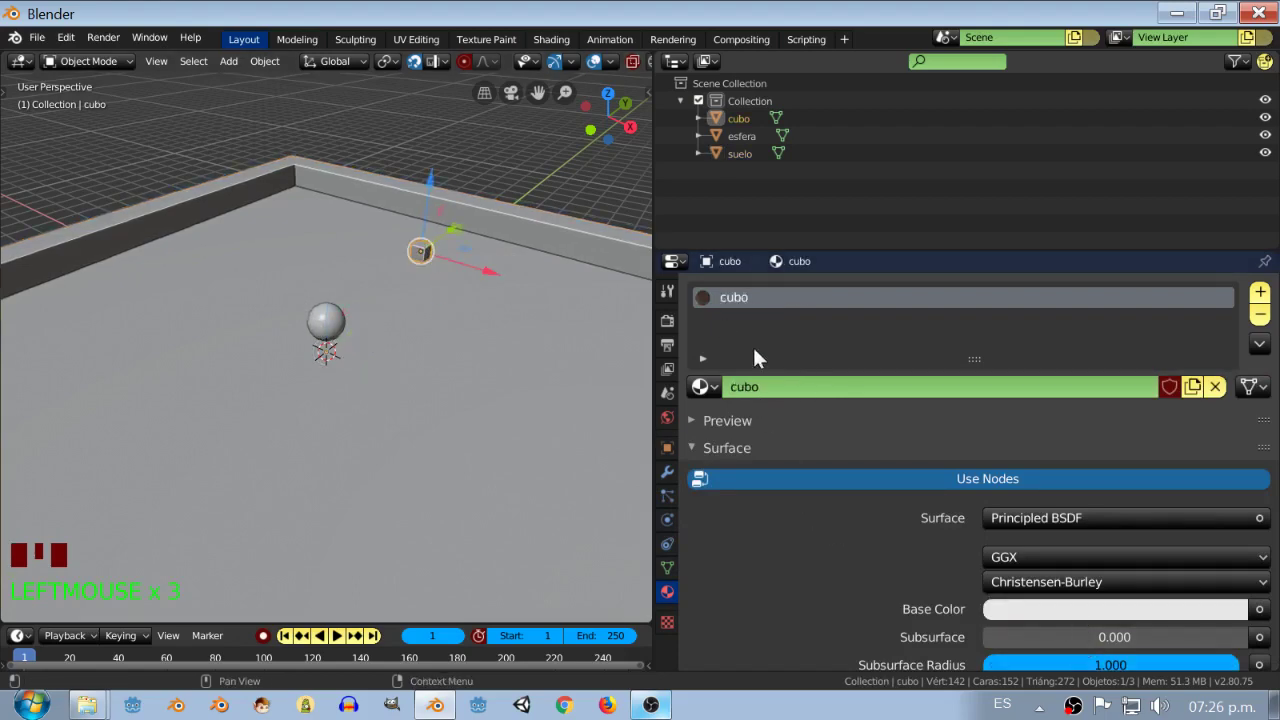
click(301, 318)
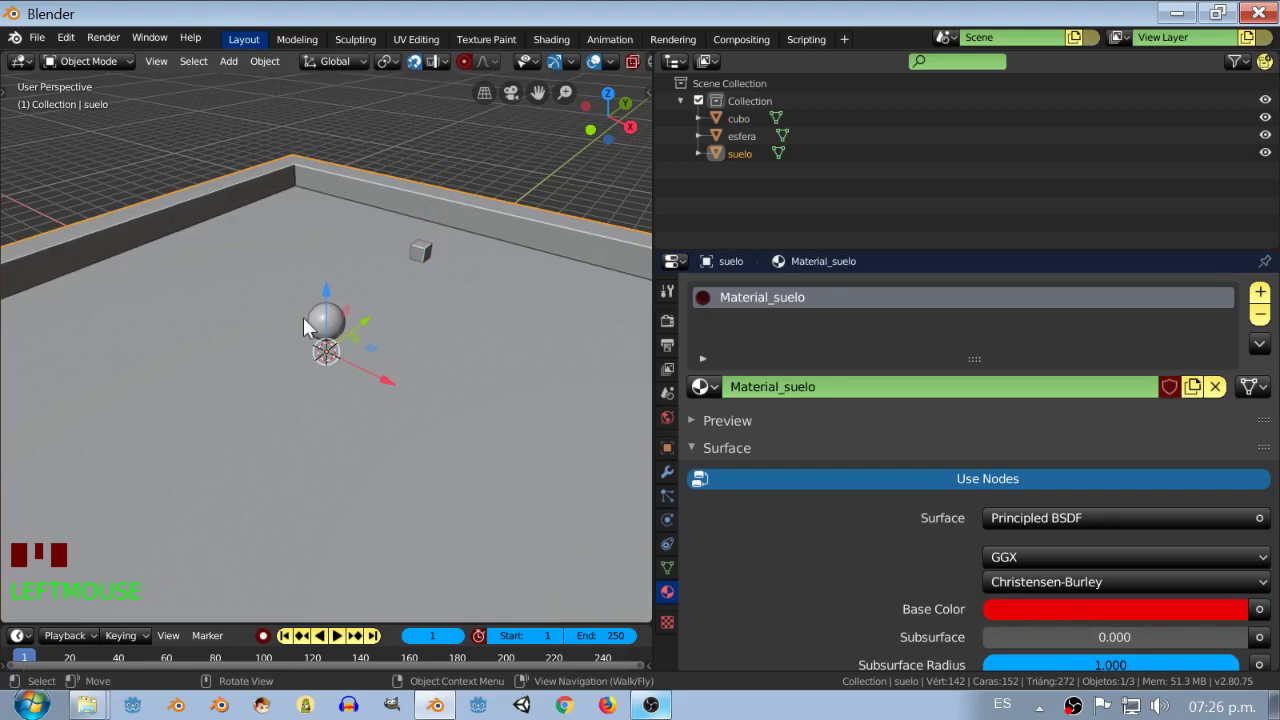